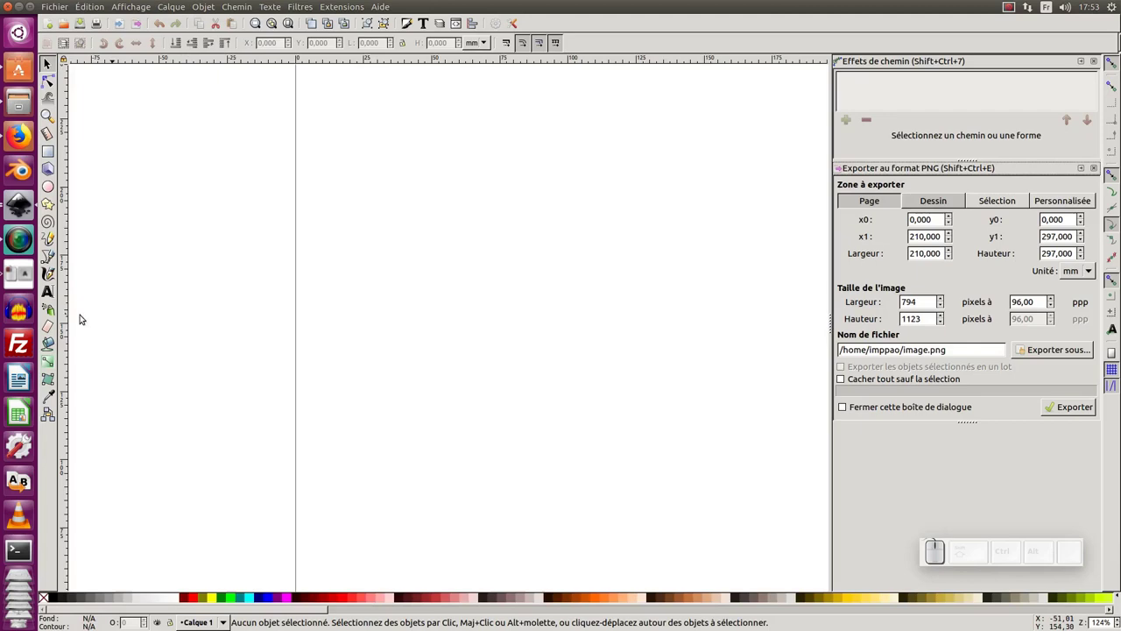
In Firefox, abandon saving the puppy photo and copy it with Copy Image instead.
{"action": "left_click", "coordinate": [21, 143]}
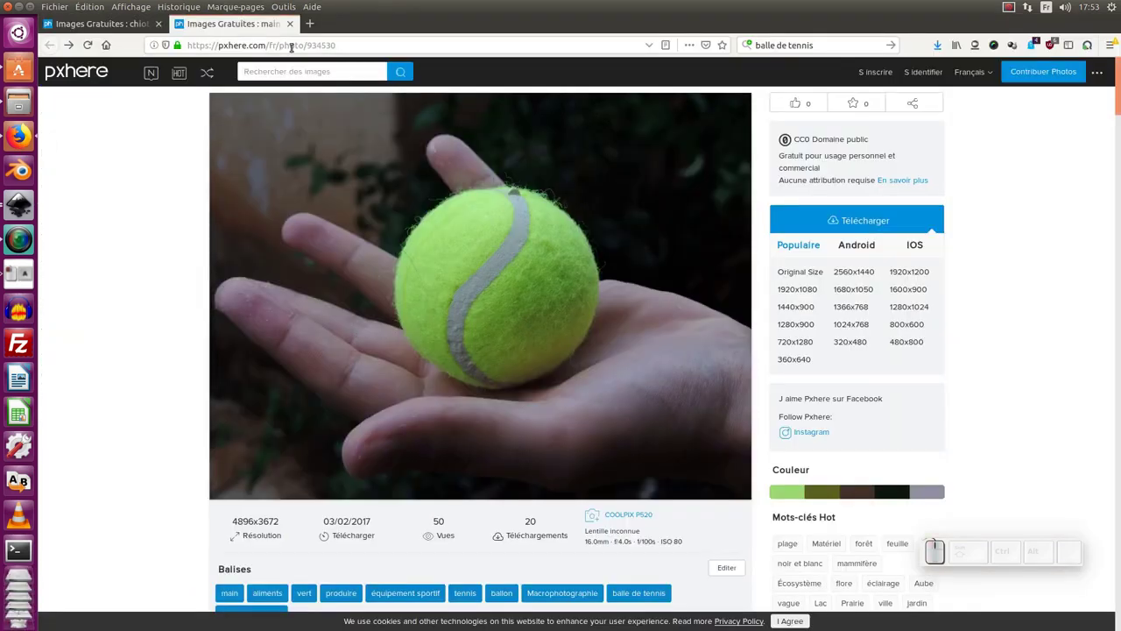
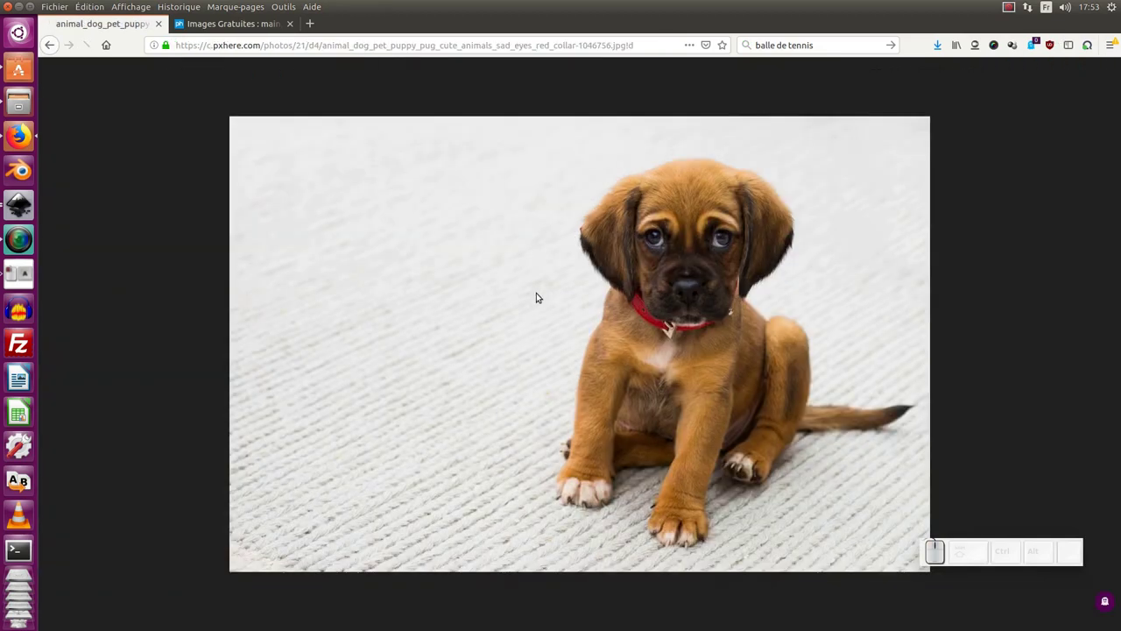
{"action": "key", "text": "ctrl+s"}
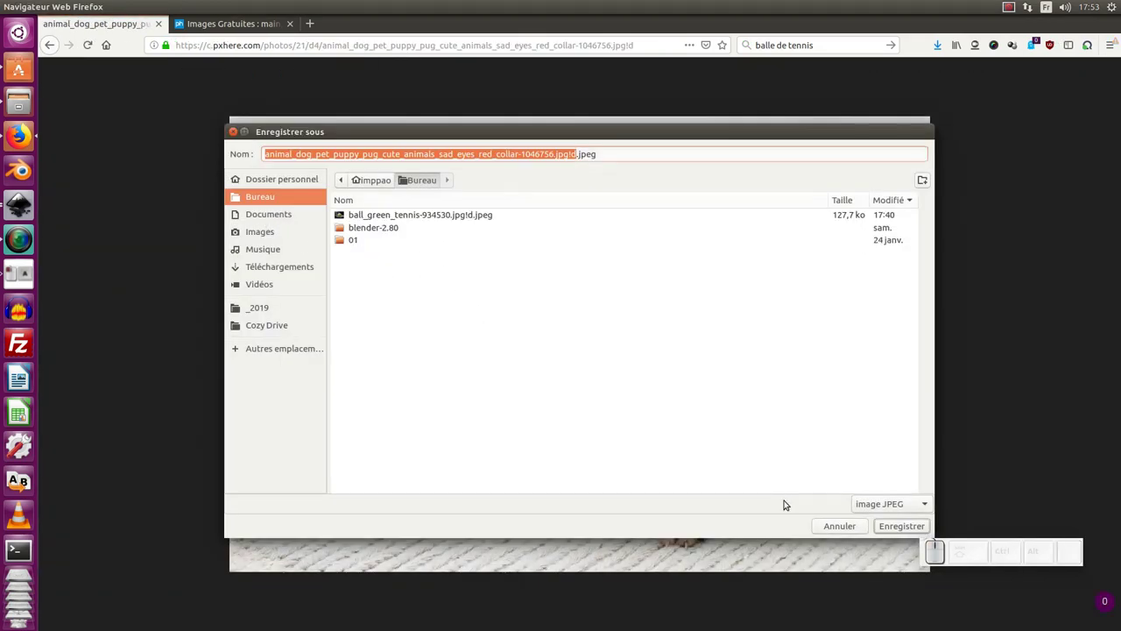
{"action": "left_click", "coordinate": [906, 524]}
{"action": "right_click", "coordinate": [578, 315]}
{"action": "left_click", "coordinate": [598, 331]}
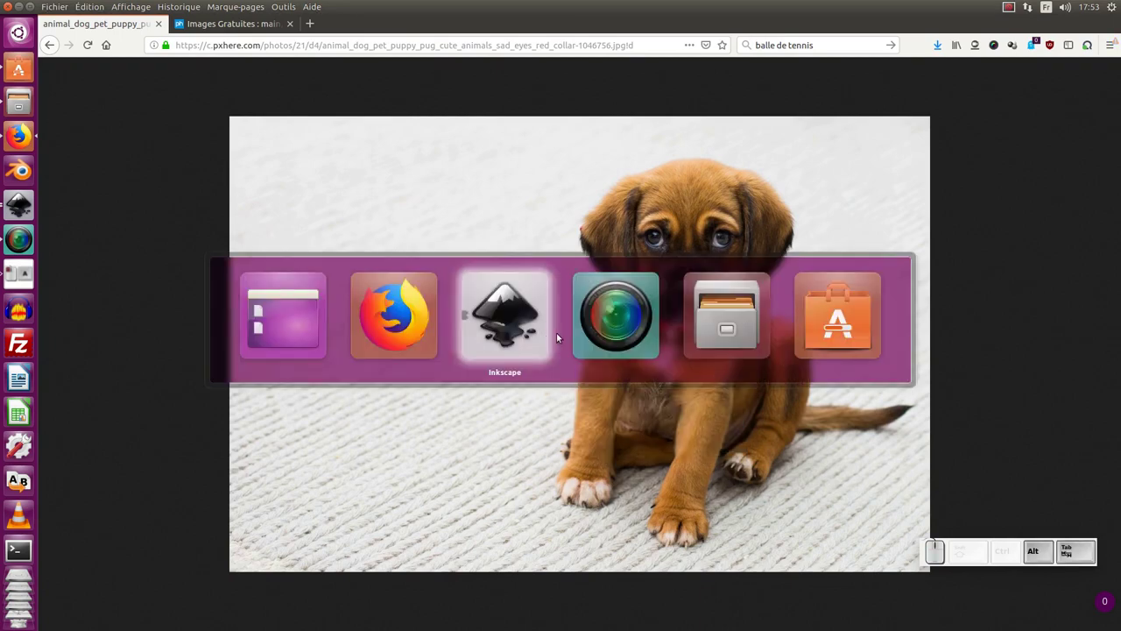
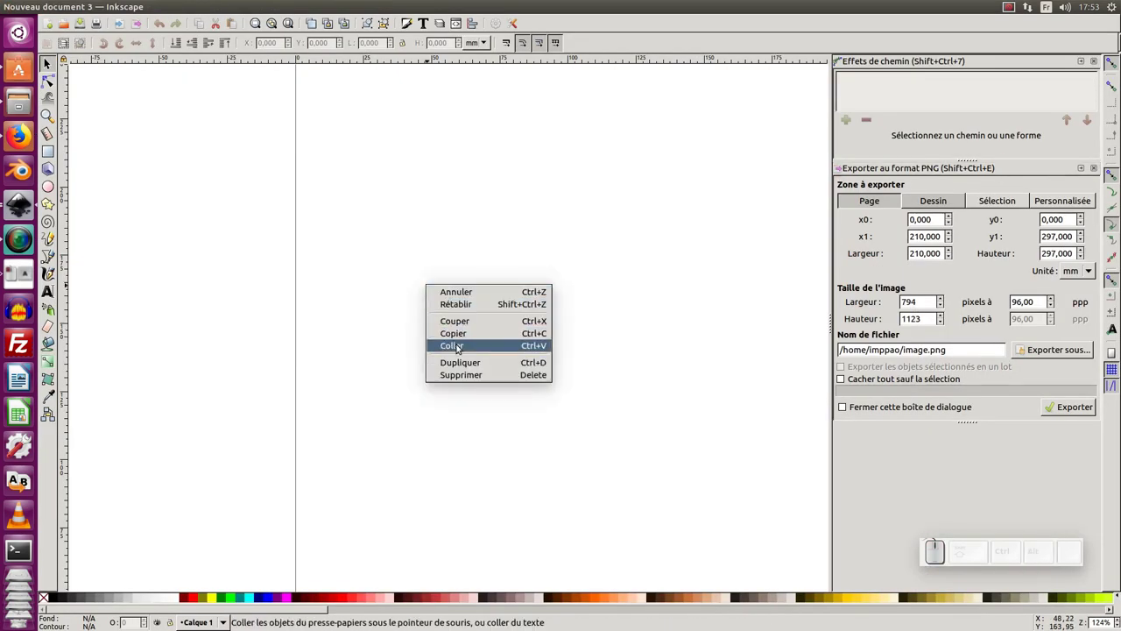
Paste the copied puppy photo onto the canvas and select it for tracing.
{"action": "left_click", "coordinate": [460, 345]}
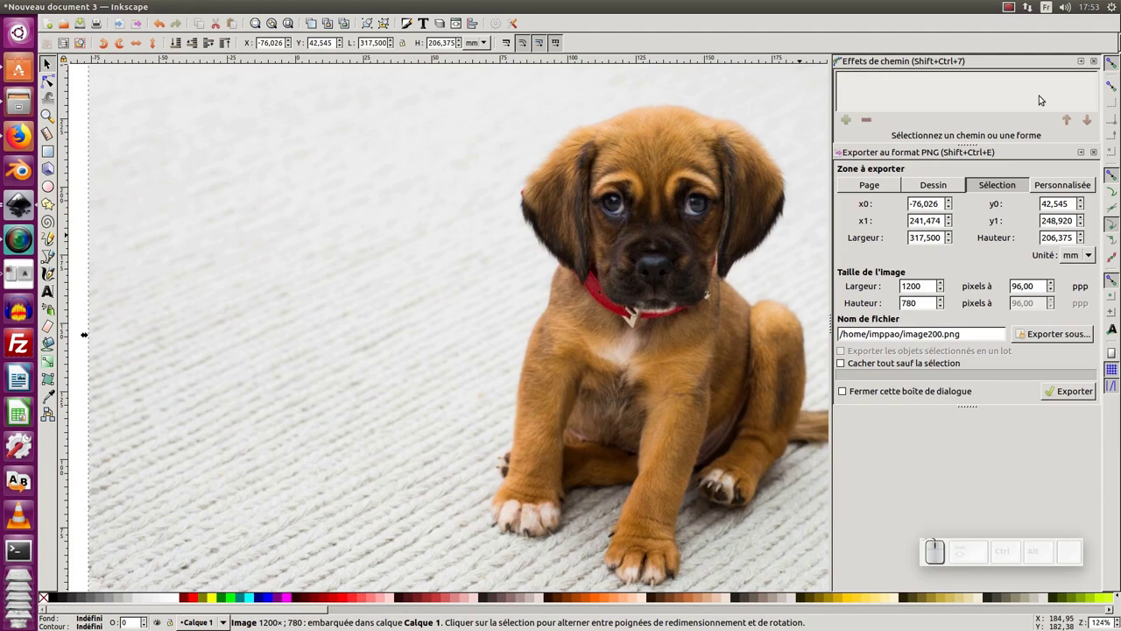
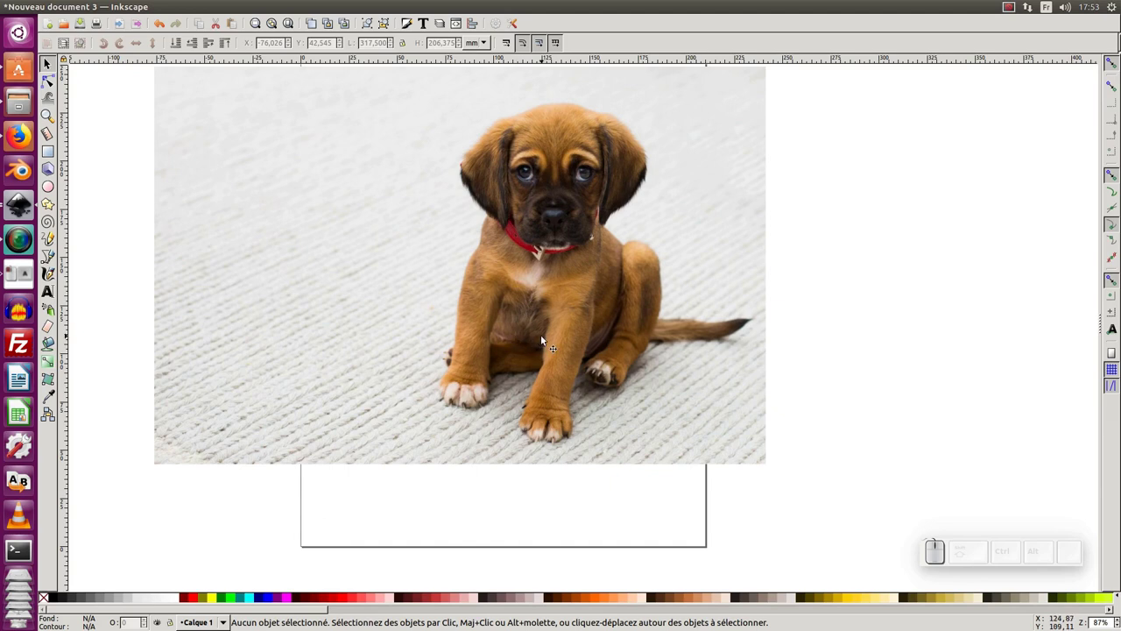
{"action": "left_click", "coordinate": [544, 340]}
{"action": "left_click", "coordinate": [543, 308]}
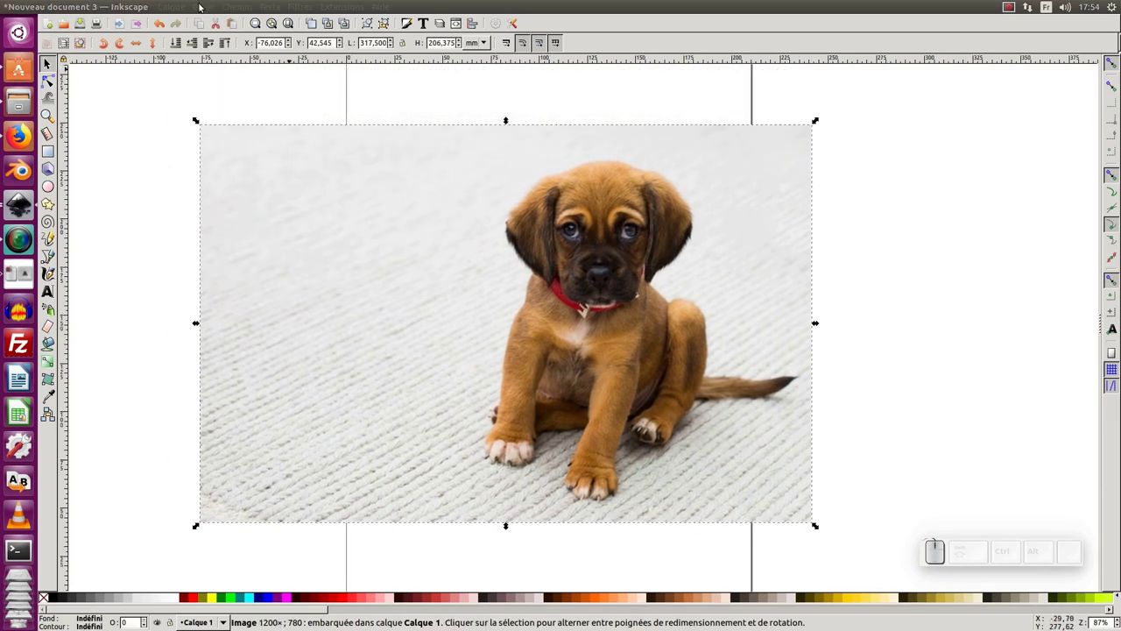
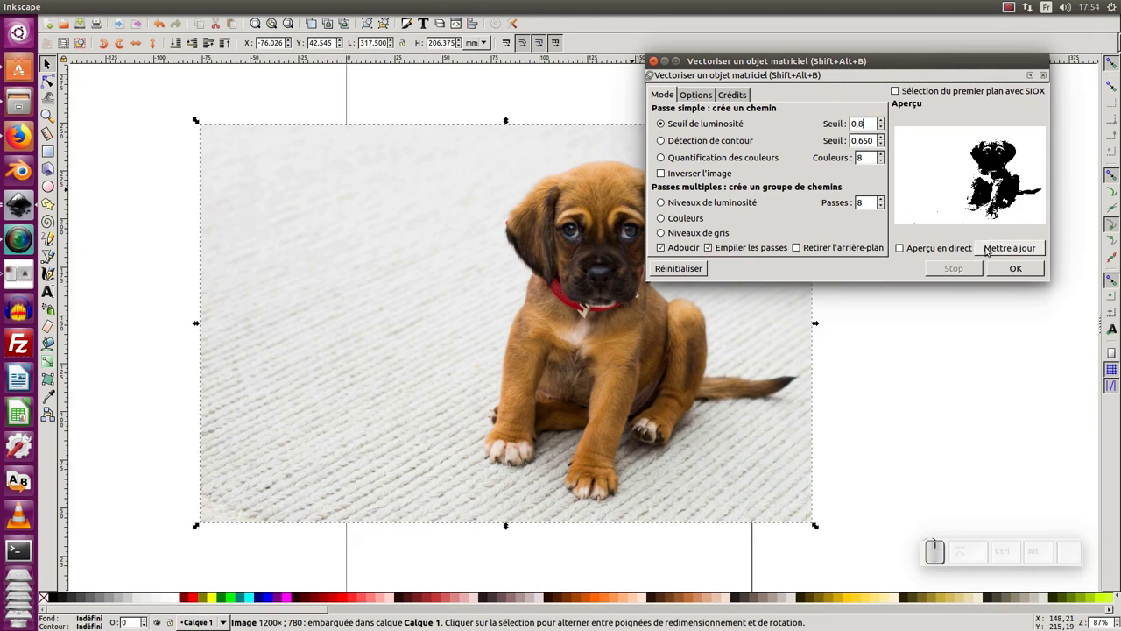
Update the Trace Bitmap preview at brightness cutoff 0.800 and run the trace.
{"action": "left_click", "coordinate": [994, 246]}
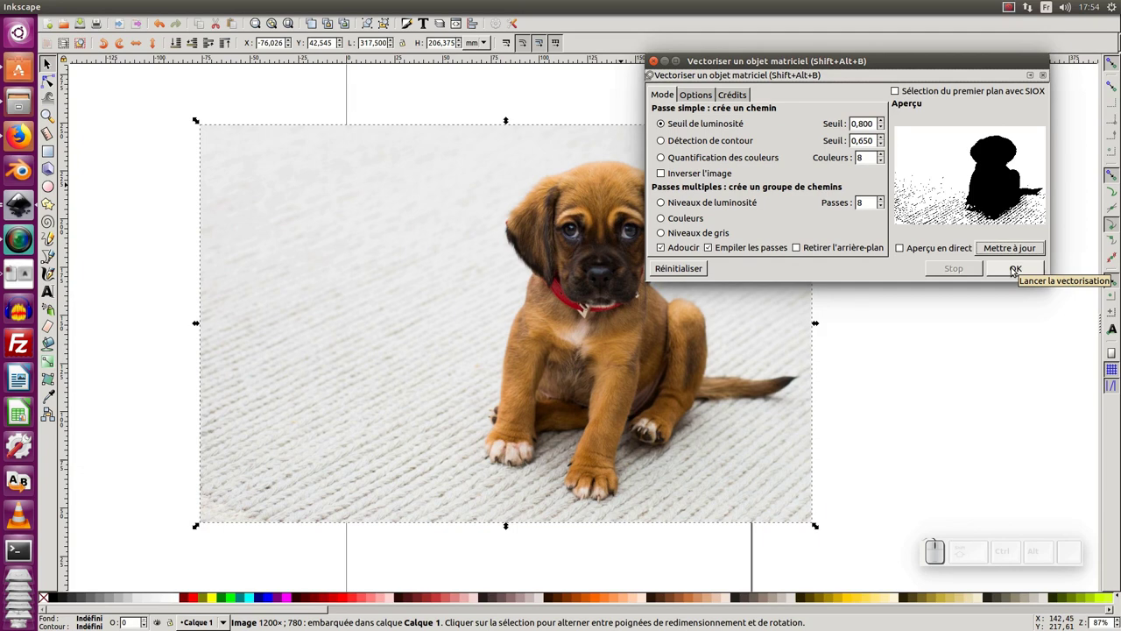
{"action": "left_click", "coordinate": [1018, 267]}
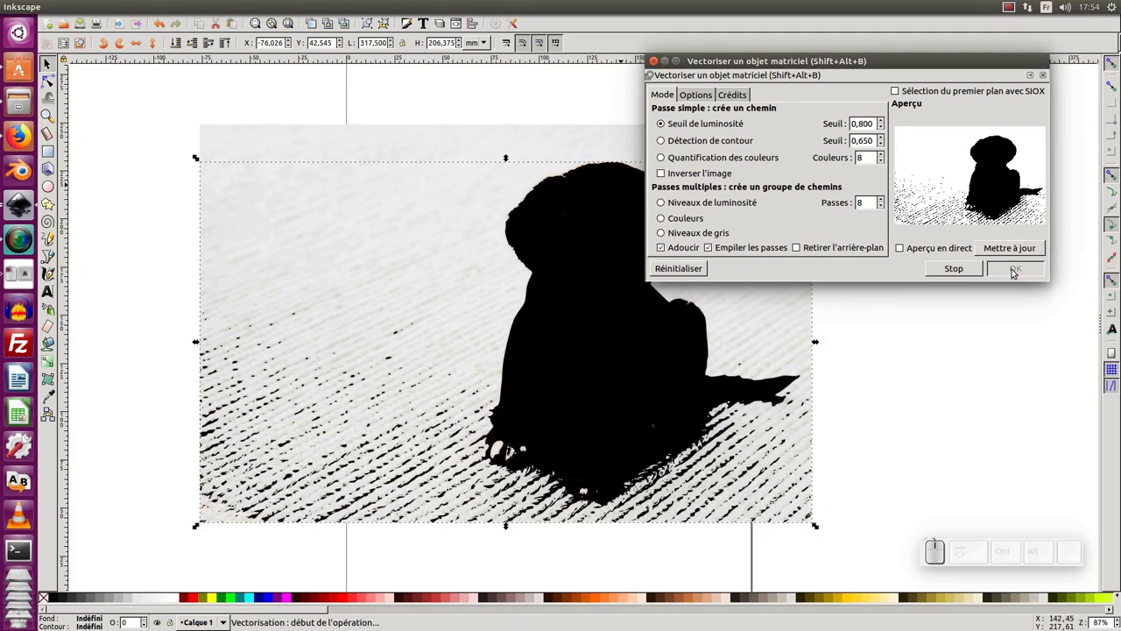
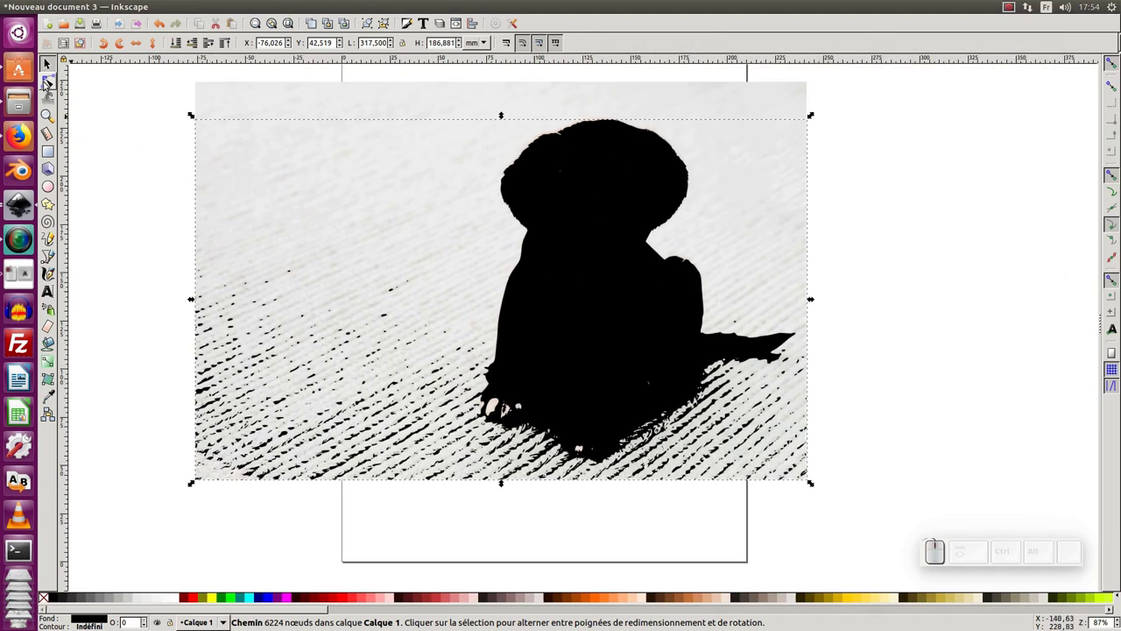
Break the traced silhouette apart into its pieces, union them back into one path, and deselect.
{"action": "left_click", "coordinate": [47, 86]}
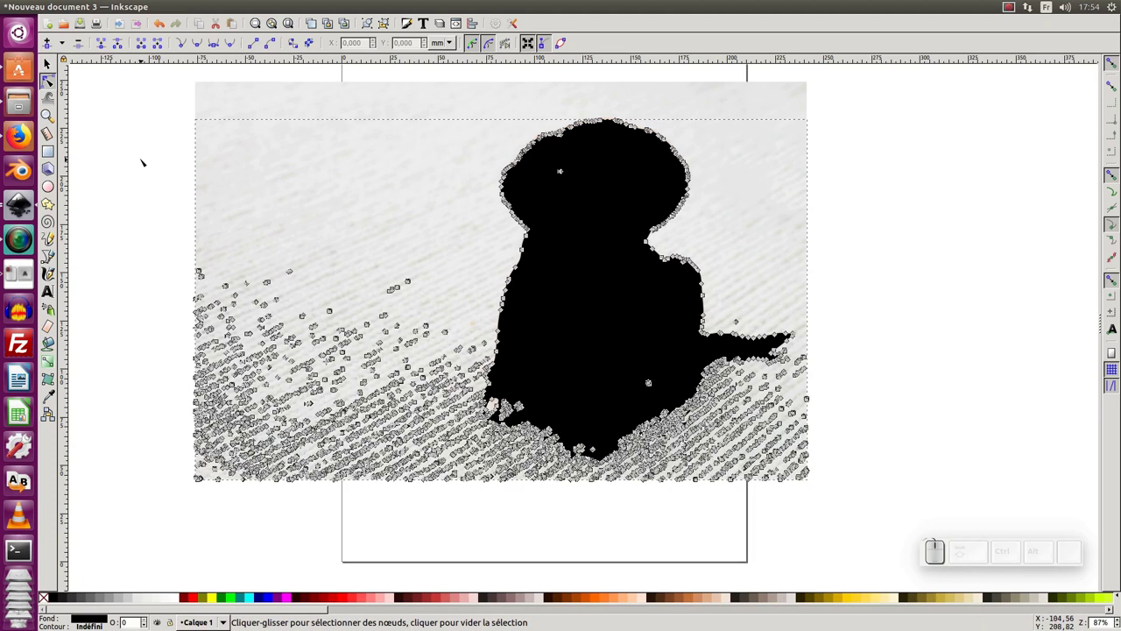
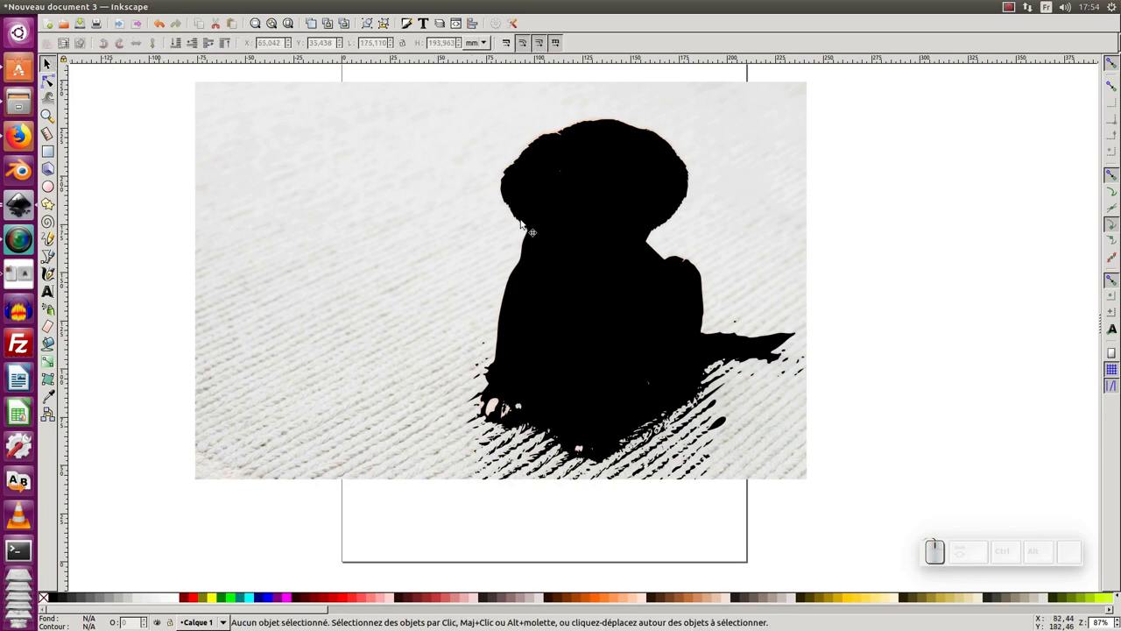
{"action": "left_click", "coordinate": [555, 228]}
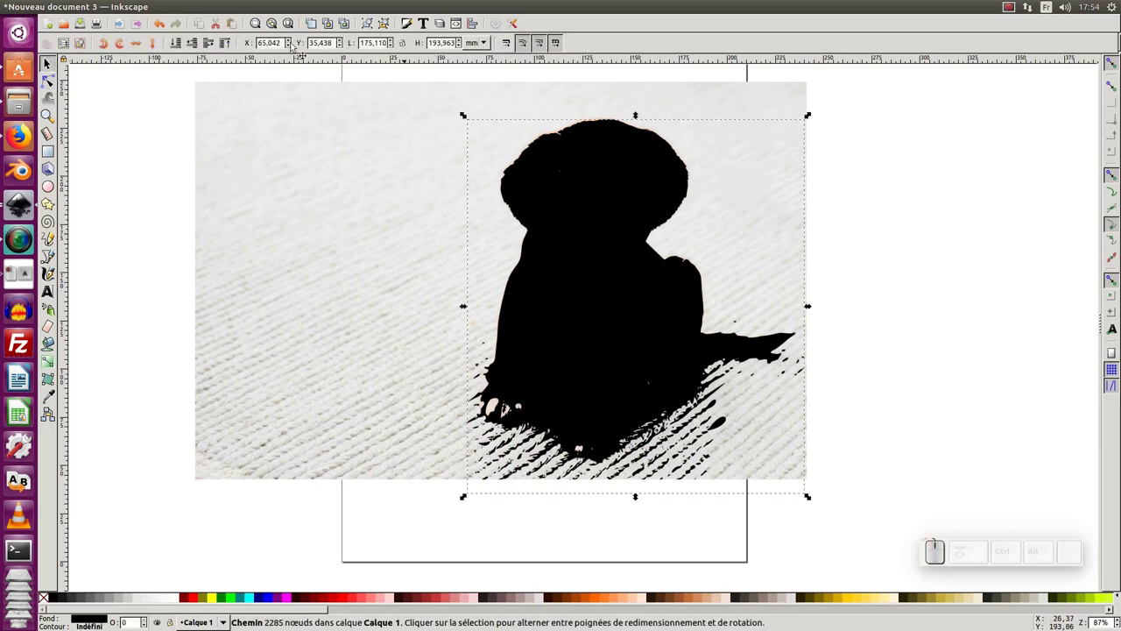
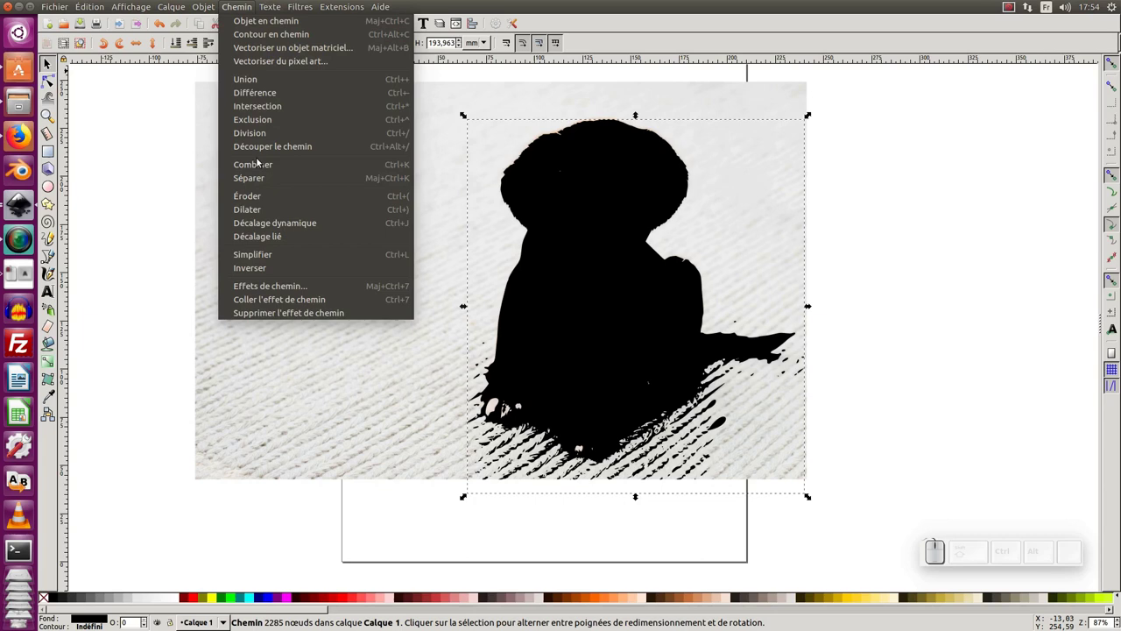
{"action": "left_click", "coordinate": [263, 180]}
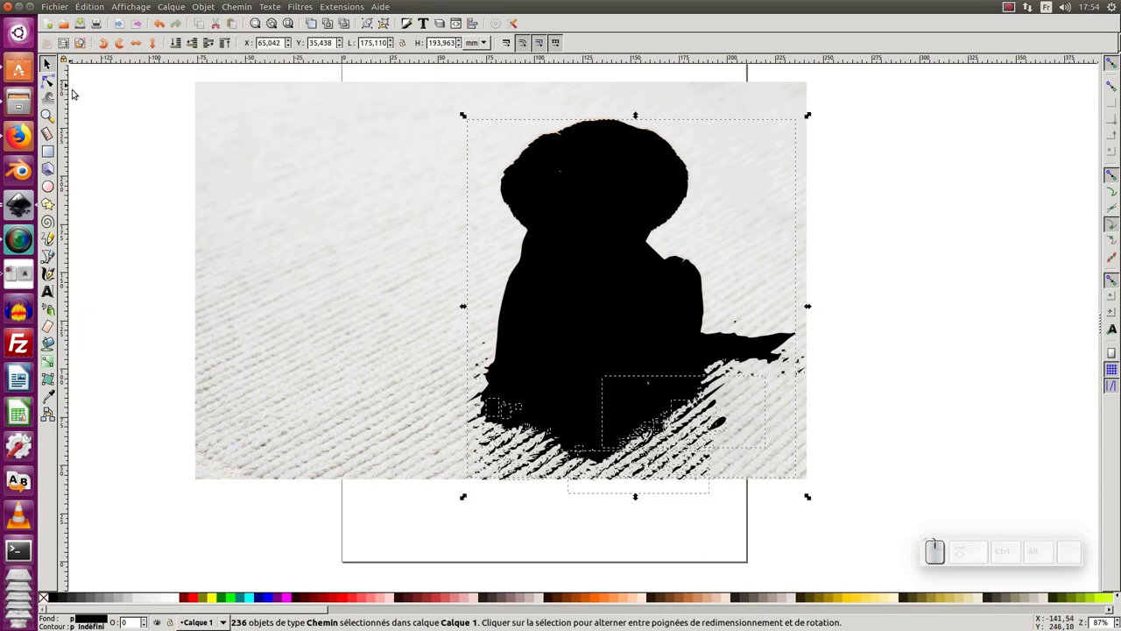
{"action": "left_click", "coordinate": [248, 7]}
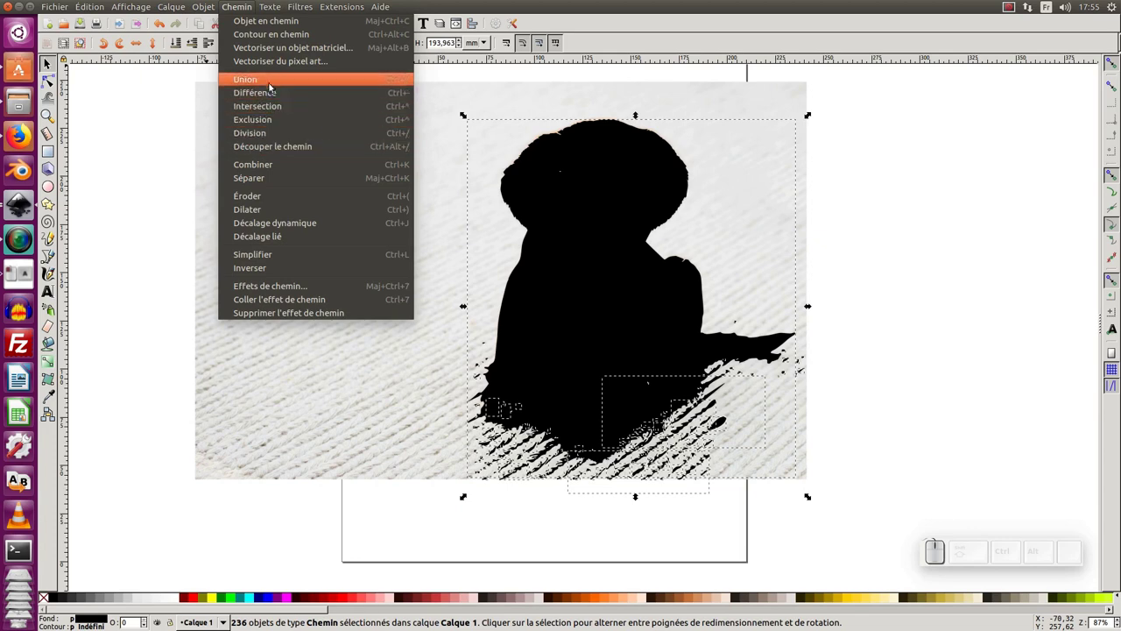
{"action": "left_click", "coordinate": [272, 83]}
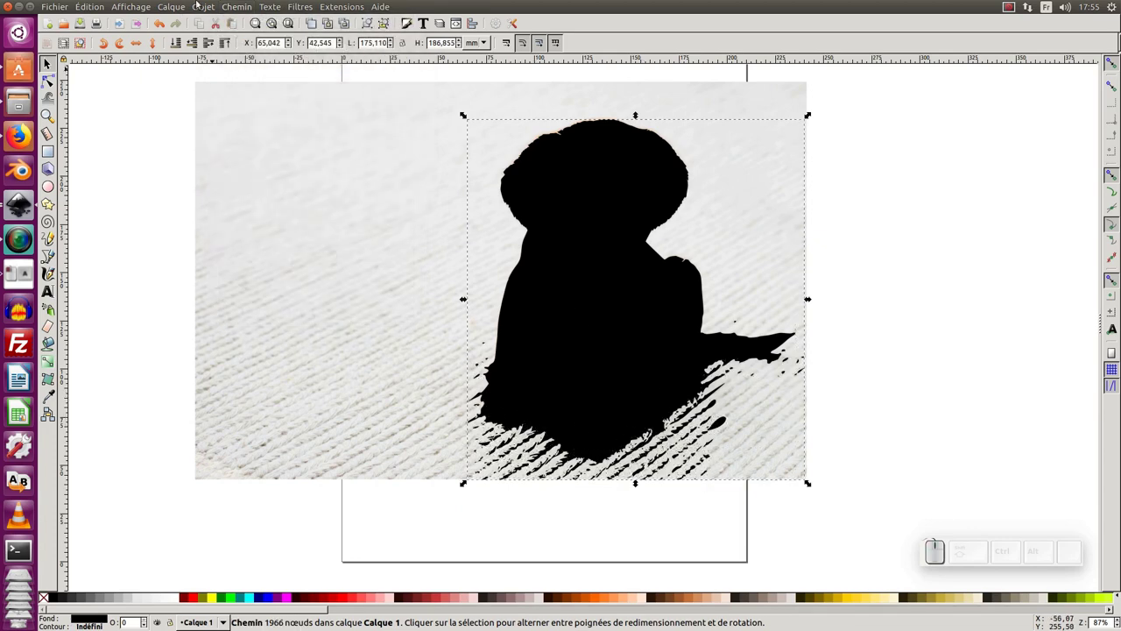
{"action": "left_click", "coordinate": [237, 4]}
{"action": "left_click", "coordinate": [264, 183]}
{"action": "left_click", "coordinate": [61, 81]}
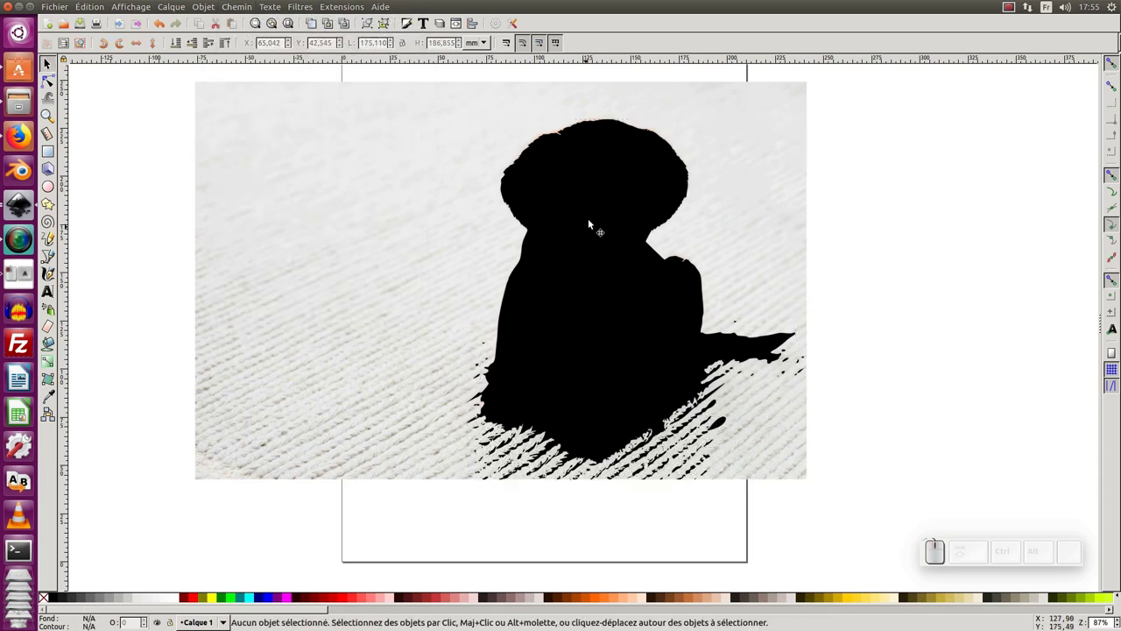
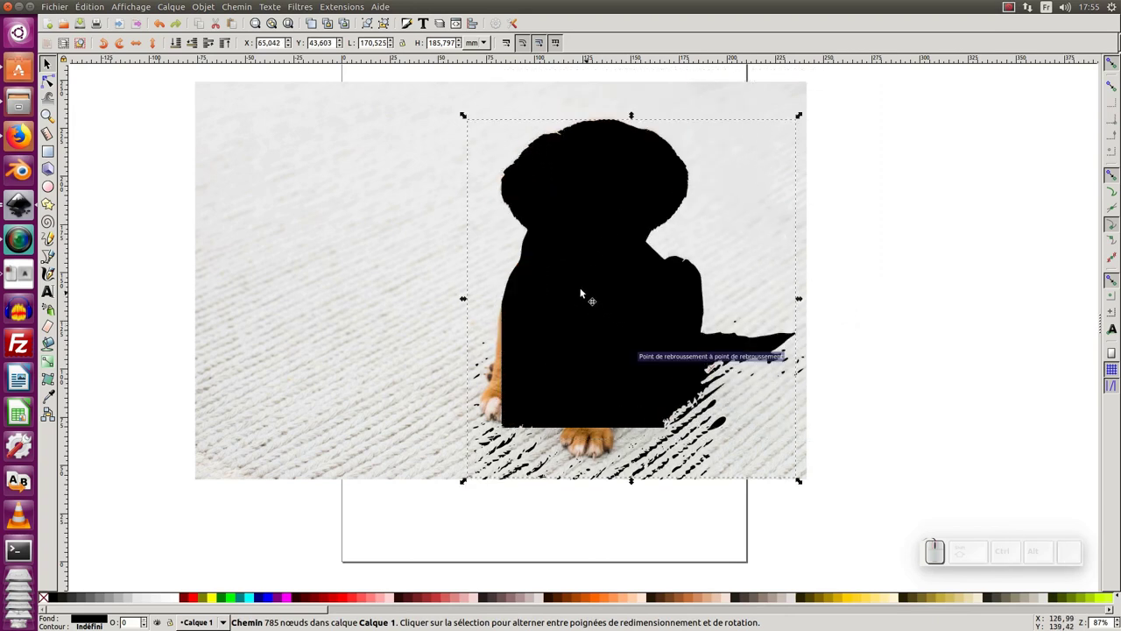
Copy the silhouette path and delete the leftover speck paths below the puppy.
{"action": "left_click", "coordinate": [92, 7]}
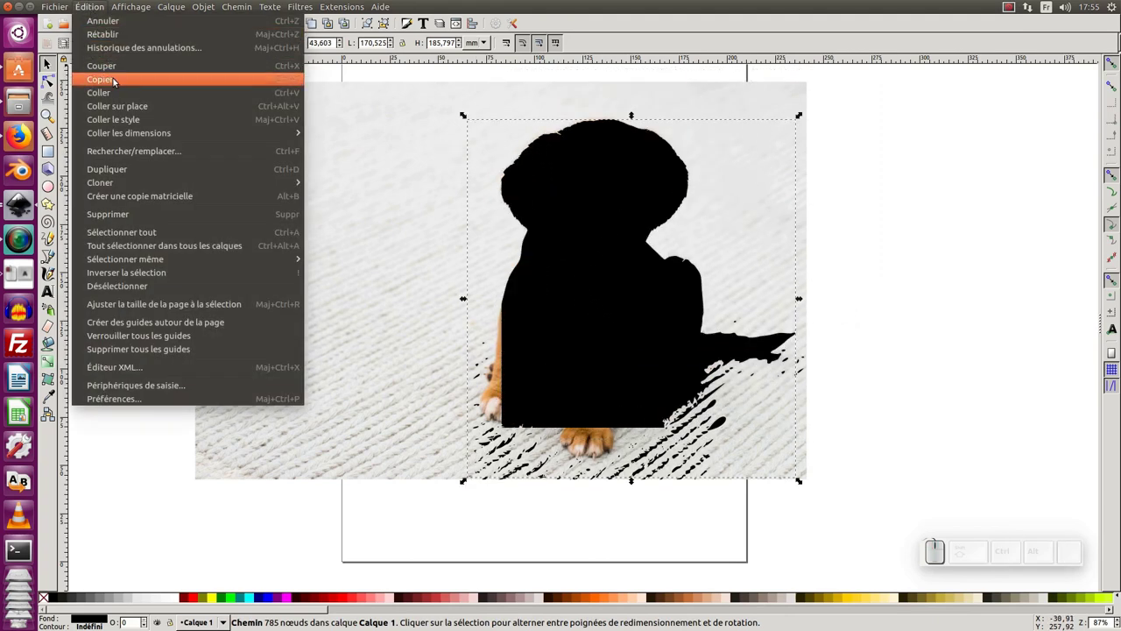
{"action": "left_click", "coordinate": [116, 72]}
{"action": "left_click", "coordinate": [875, 300]}
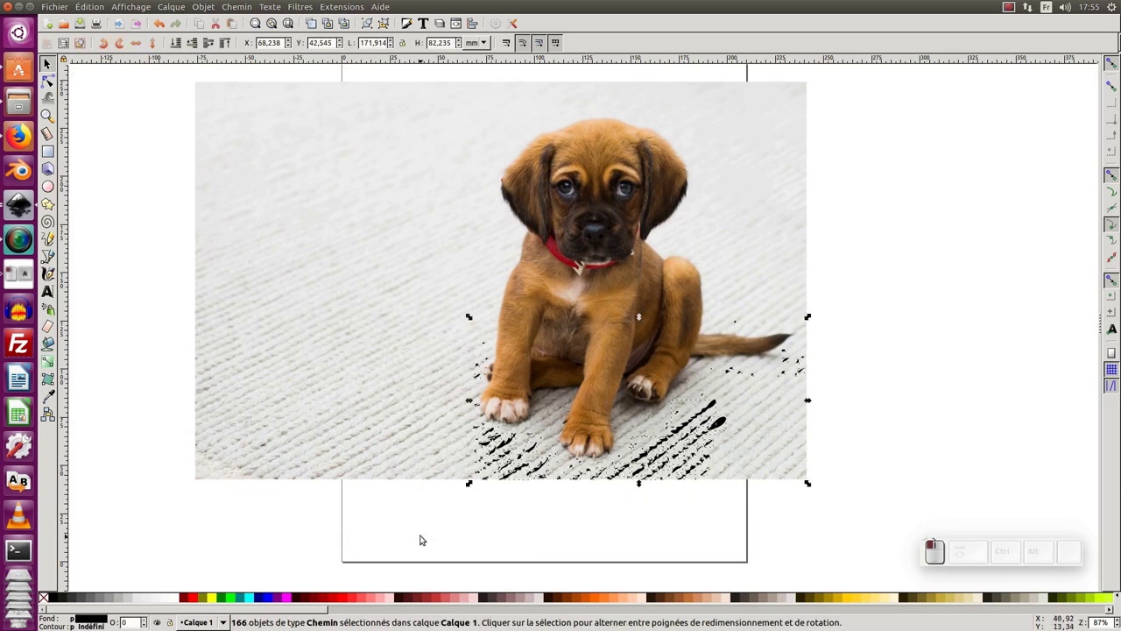
{"action": "key", "text": "Delete"}
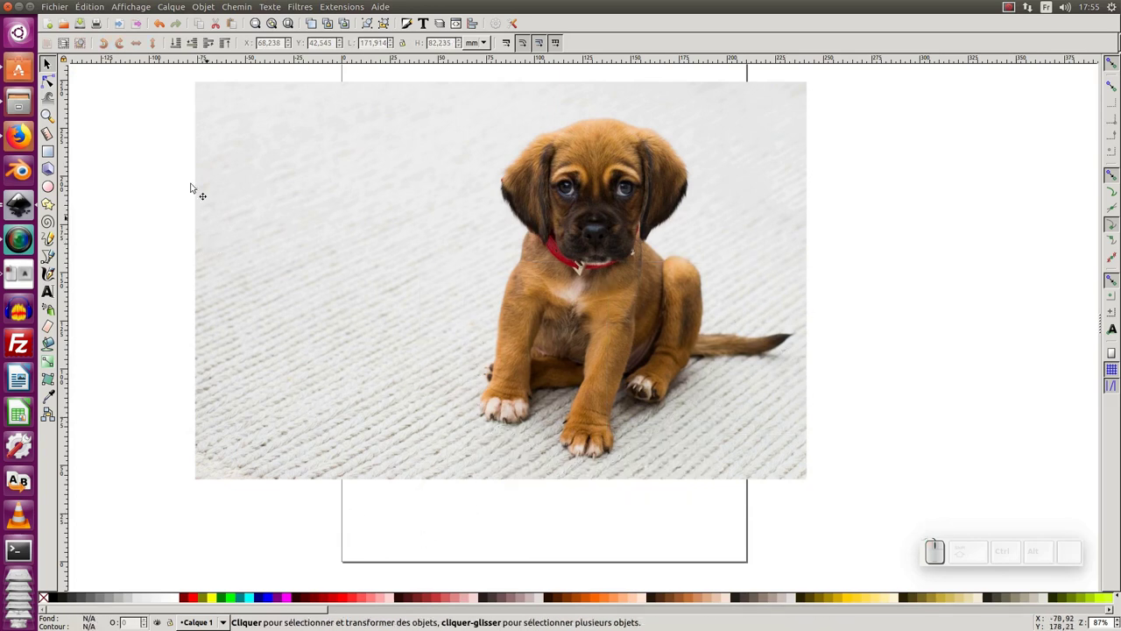
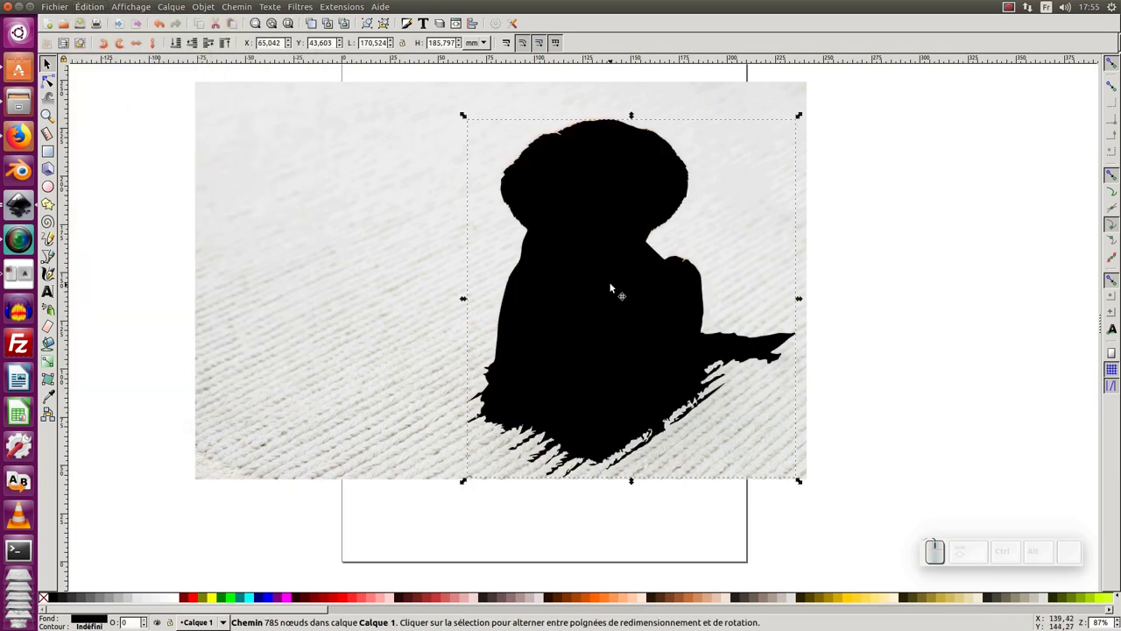
{"action": "left_click", "coordinate": [623, 324]}
{"action": "left_click", "coordinate": [611, 325]}
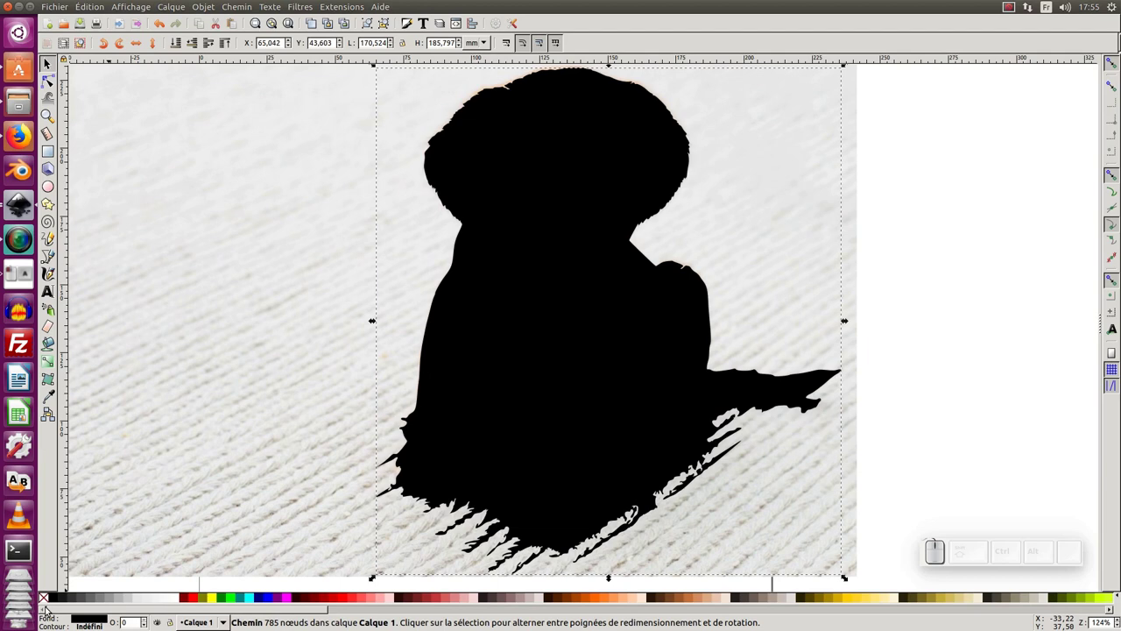
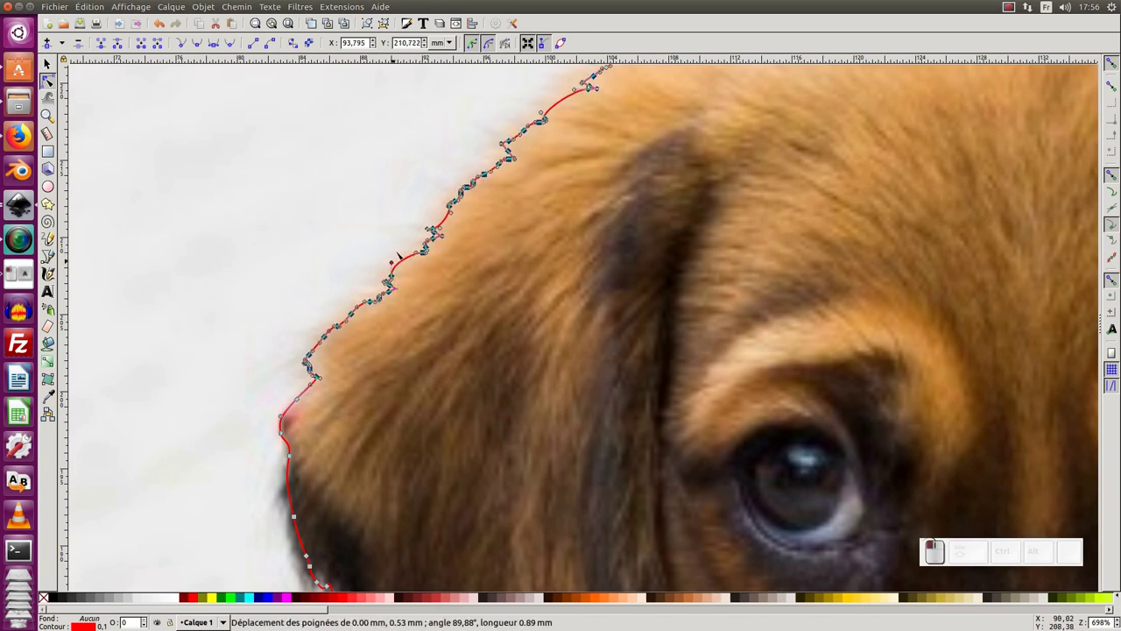
Undo the last edit to the outline.
{"action": "key", "text": "ctrl+z"}
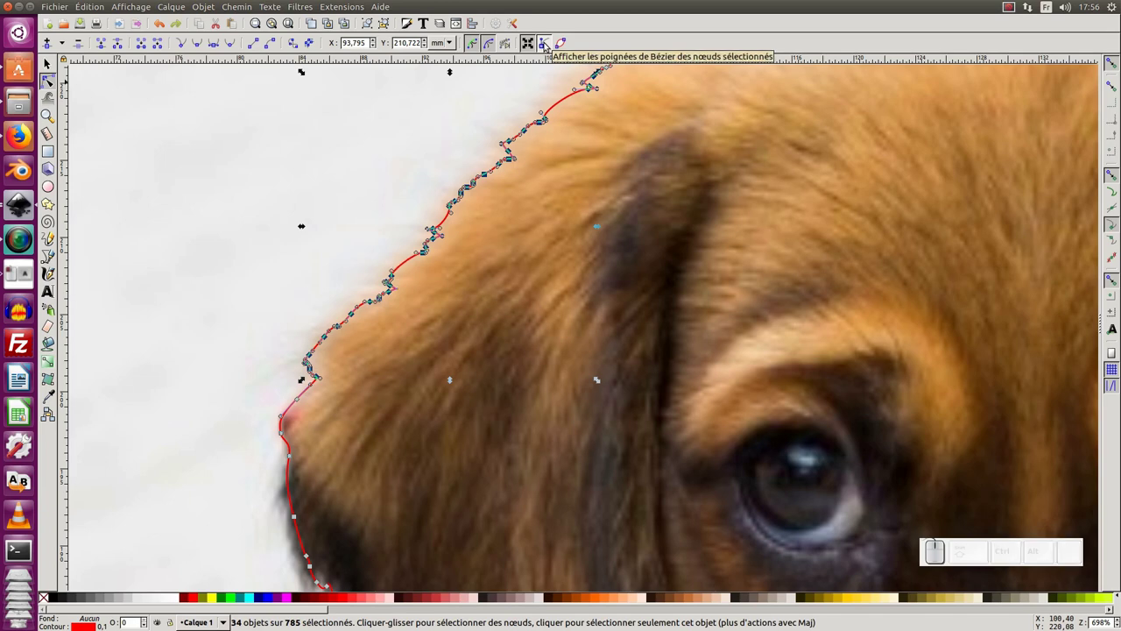
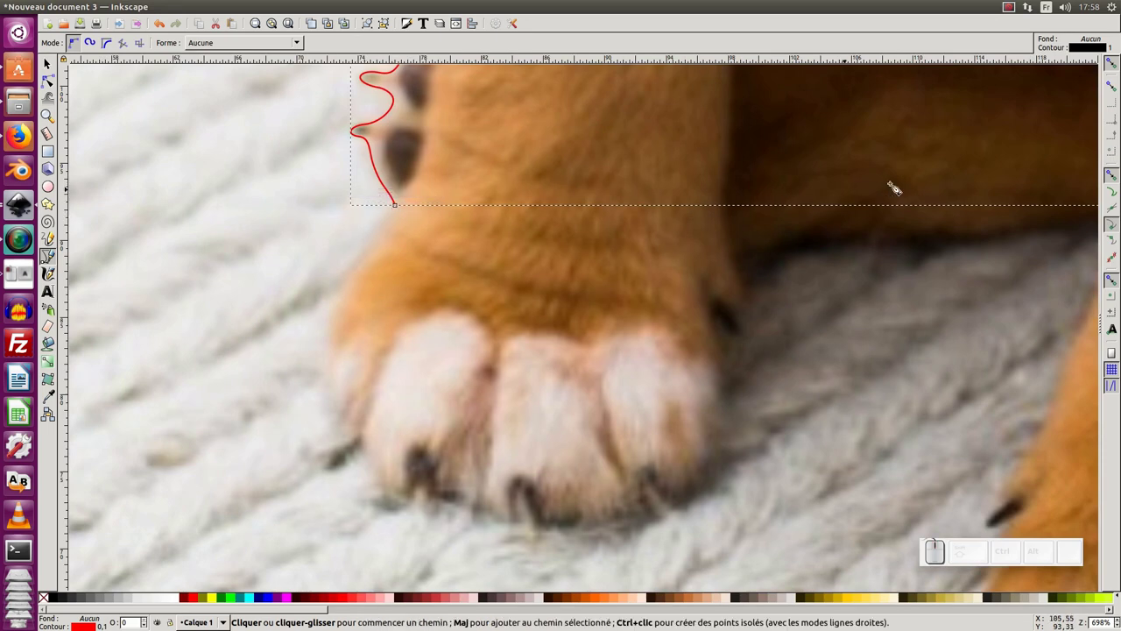
Continue the red outline down the first paw's left side, around its toes and up to the rug.
{"action": "left_click", "coordinate": [1114, 63]}
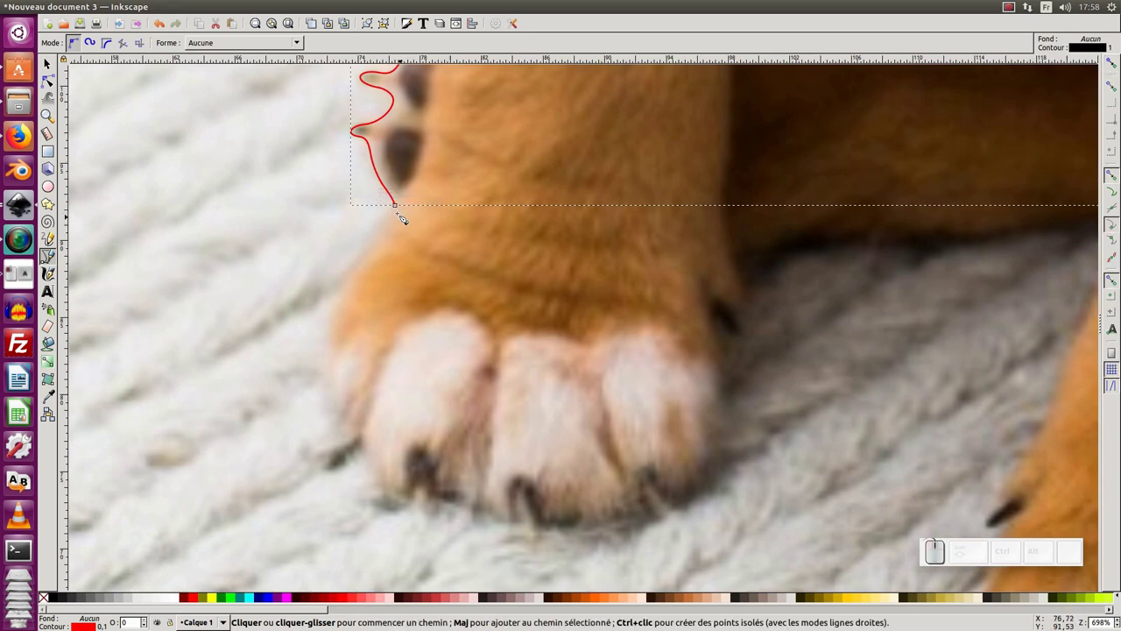
{"action": "left_click_drag", "start_coordinate": [403, 210], "coordinate": [358, 281]}
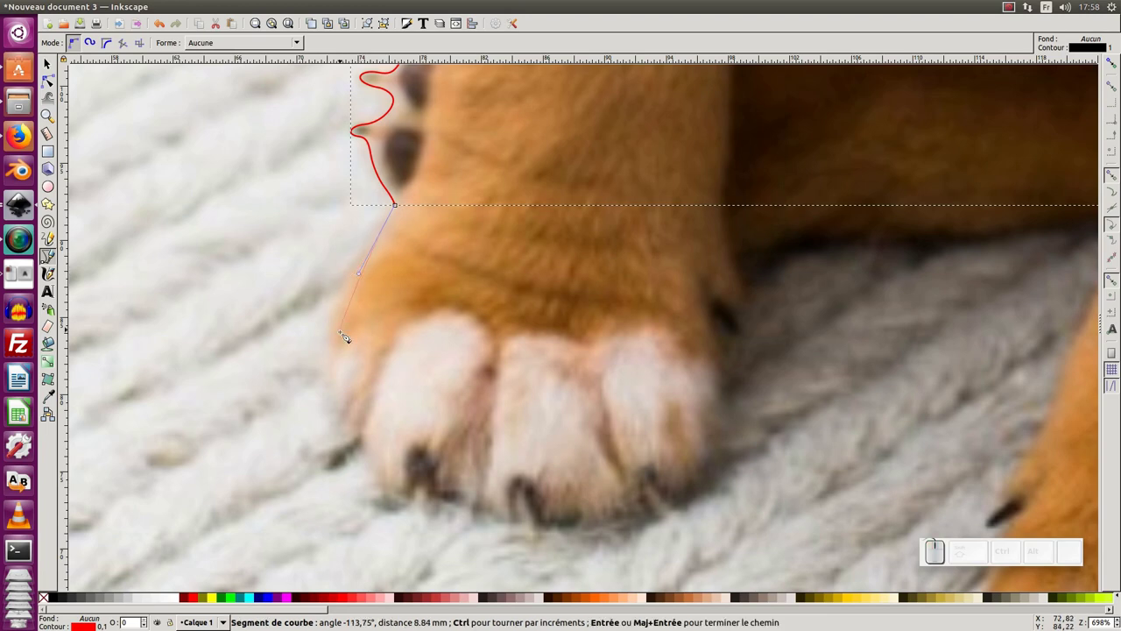
{"action": "left_click_drag", "start_coordinate": [344, 355], "coordinate": [360, 341]}
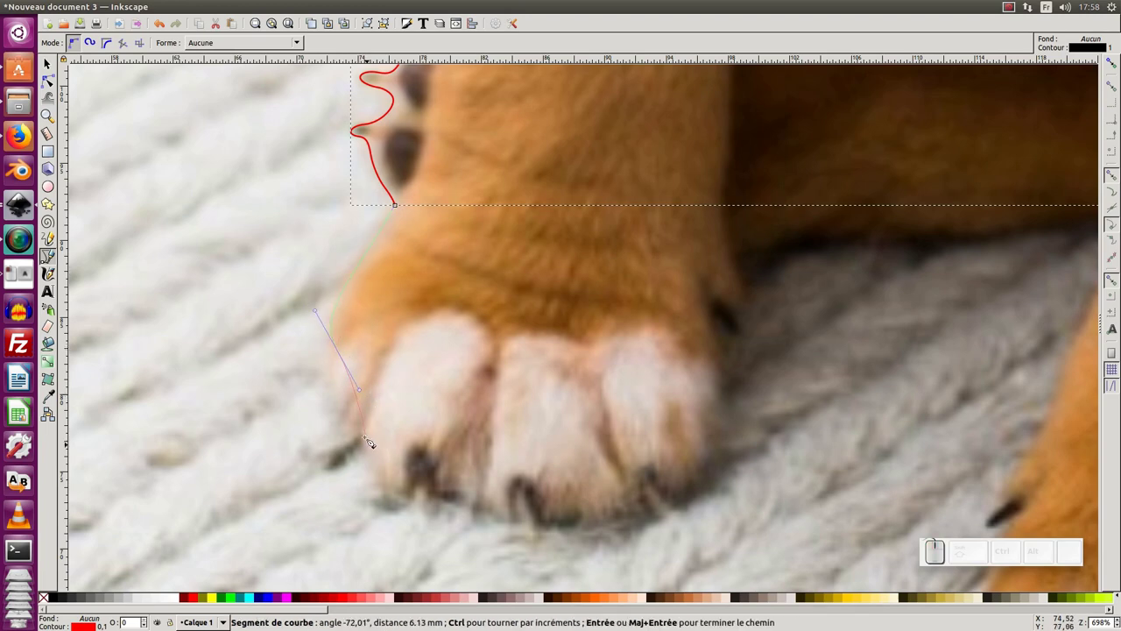
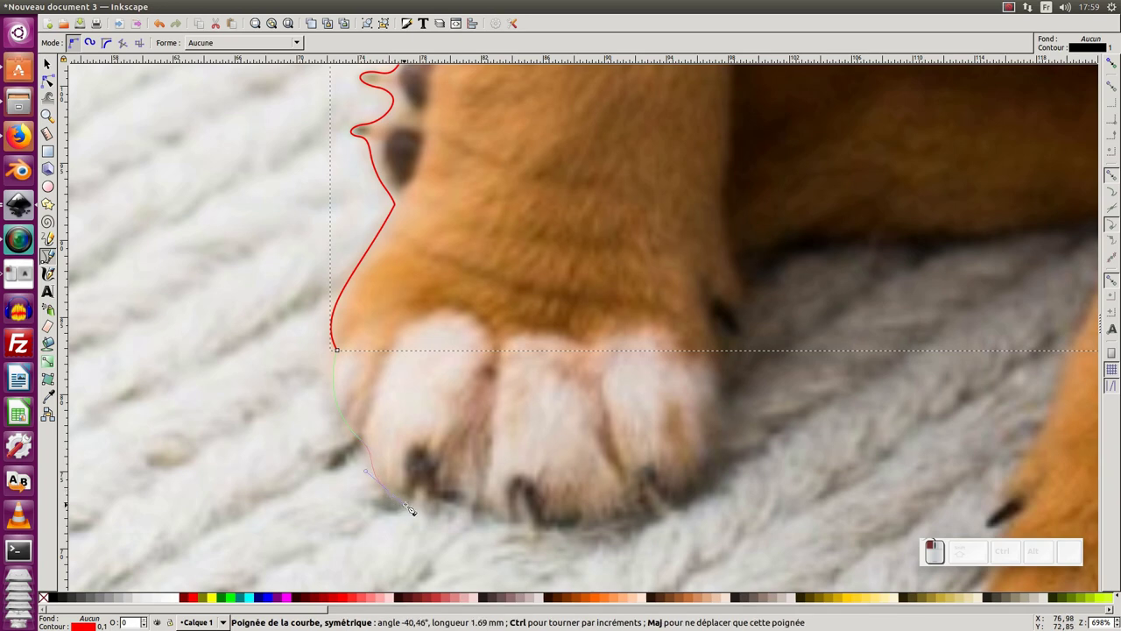
{"action": "left_click", "coordinate": [482, 503]}
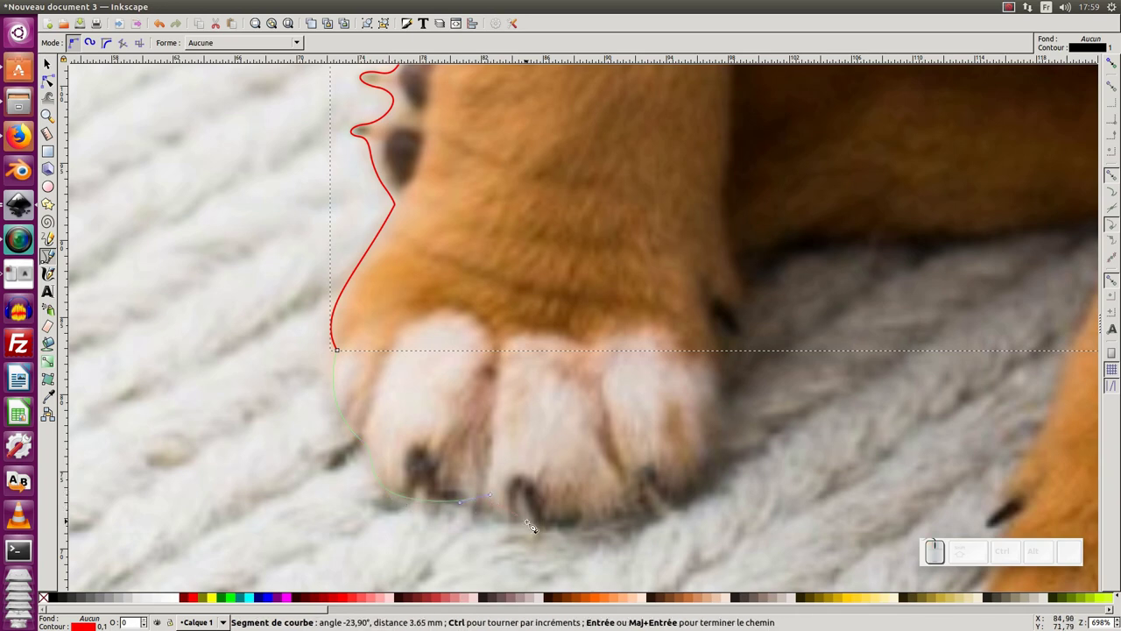
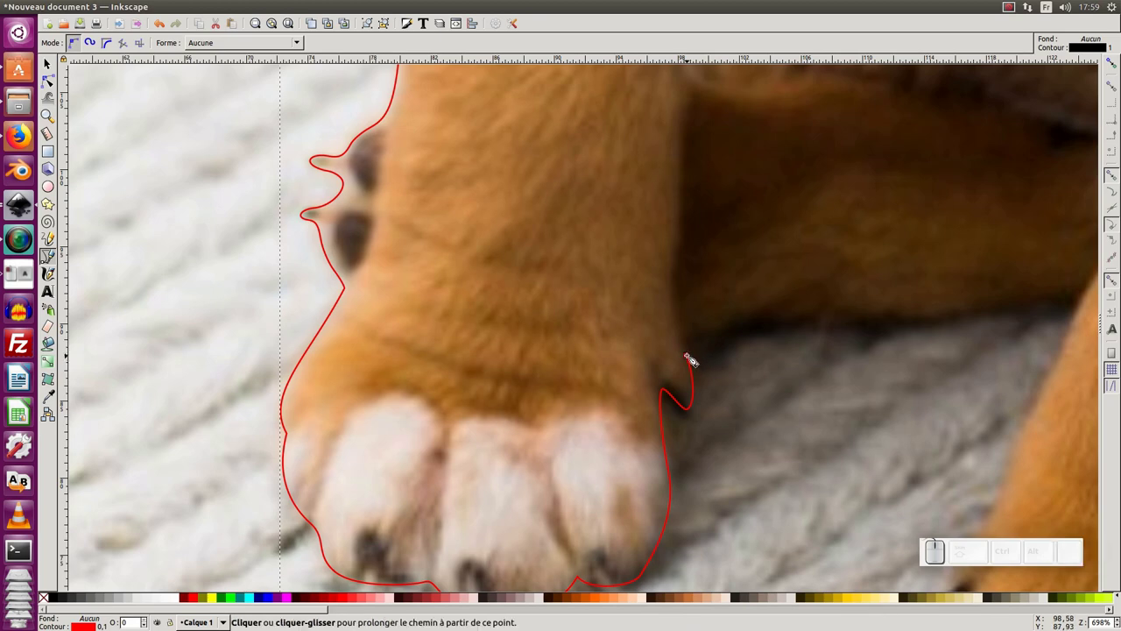
{"action": "left_click", "coordinate": [691, 359]}
{"action": "left_click", "coordinate": [711, 336]}
{"action": "middle_click", "coordinate": [838, 348]}
{"action": "left_click", "coordinate": [380, 352]}
{"action": "left_click", "coordinate": [337, 328]}
{"action": "left_click_drag", "start_coordinate": [467, 331], "coordinate": [618, 300]}
{"action": "left_click", "coordinate": [636, 297]}
{"action": "key", "text": "Return"}
Curve the outline across the rug between the paws and down the second leg to its claw.
{"action": "left_click_drag", "start_coordinate": [634, 300], "coordinate": [674, 231]}
{"action": "left_click_drag", "start_coordinate": [660, 204], "coordinate": [619, 319]}
{"action": "left_click", "coordinate": [620, 306]}
{"action": "left_click", "coordinate": [578, 369]}
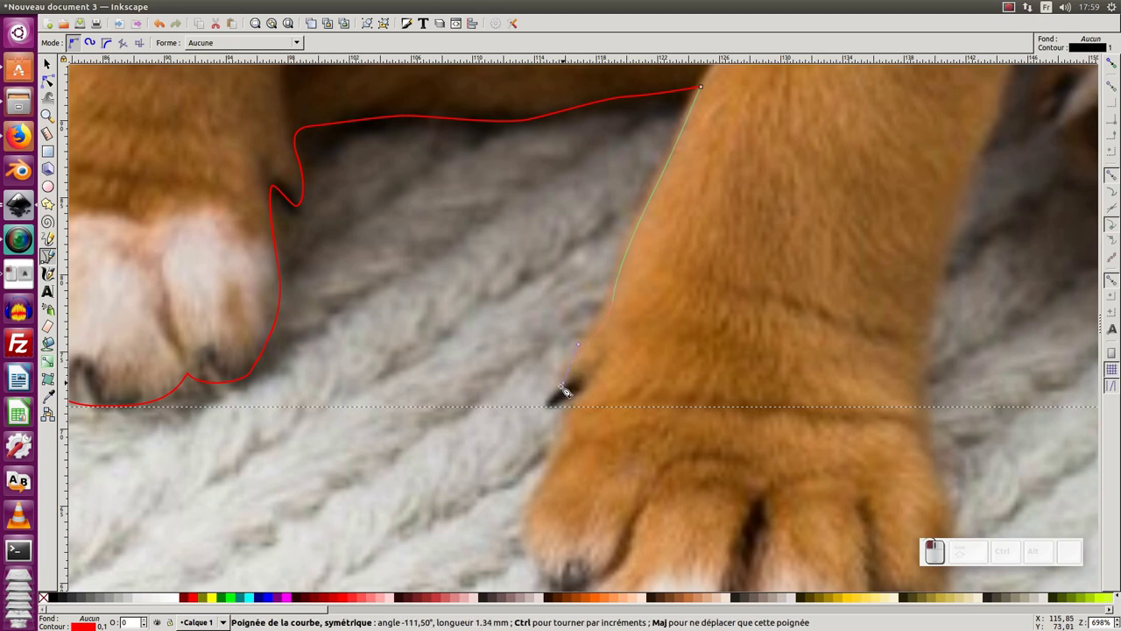
{"action": "left_click", "coordinate": [579, 405]}
{"action": "key", "text": "Return"}
{"action": "left_click", "coordinate": [586, 438]}
{"action": "left_click", "coordinate": [591, 363]}
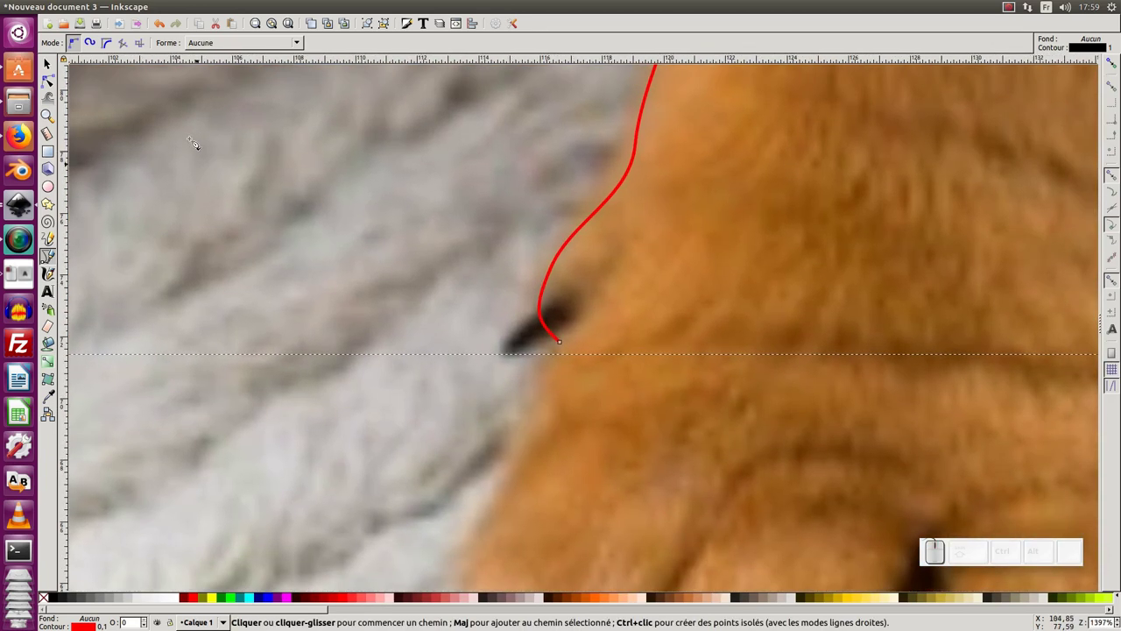
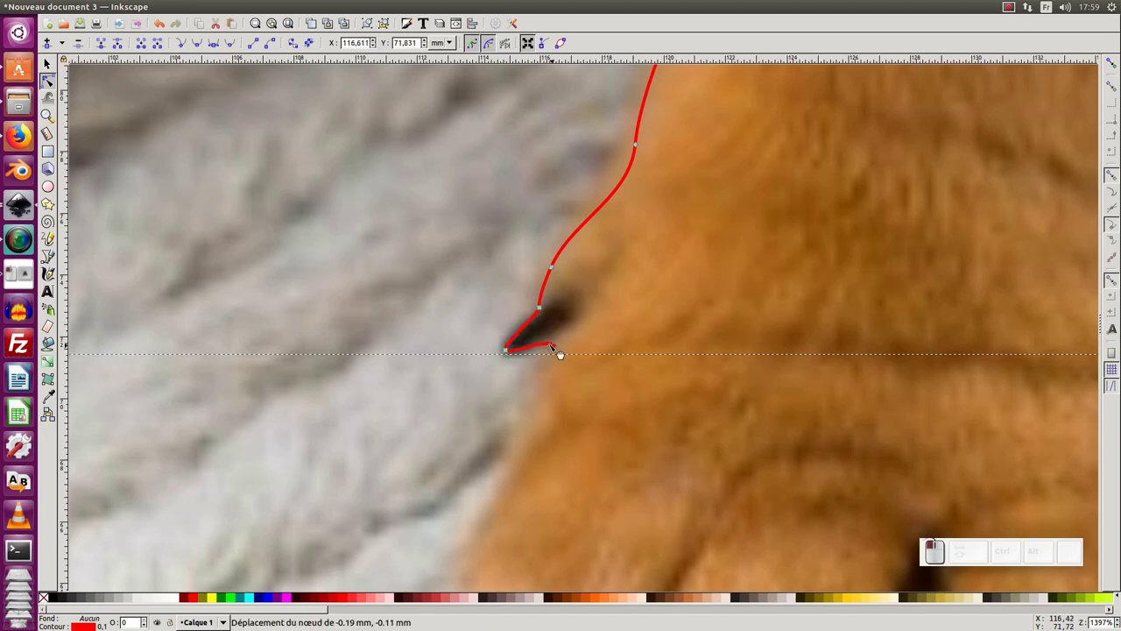
{"action": "key", "text": "KP_Subtract"}
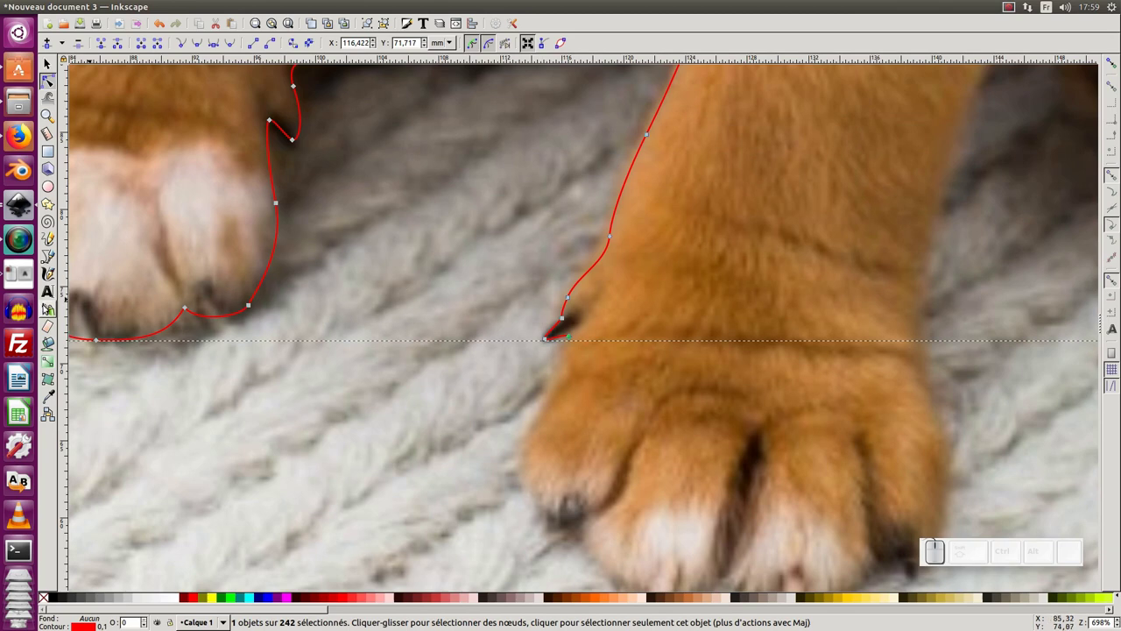
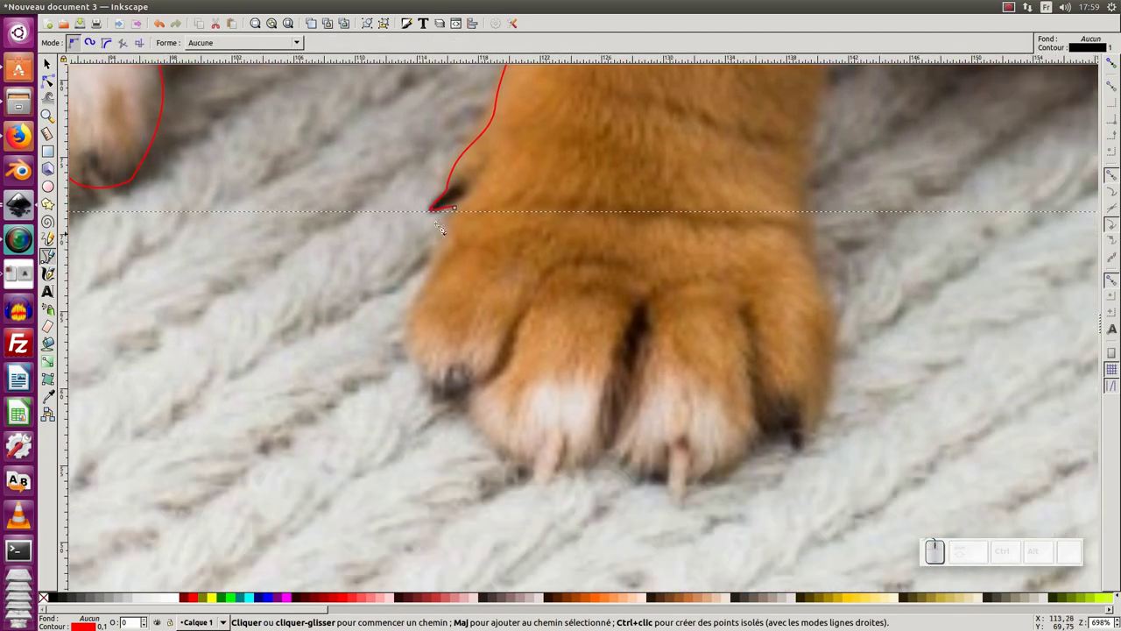
Resume from the claw node and trace around the second paw's toes and back up its leg.
{"action": "left_click", "coordinate": [459, 214]}
{"action": "left_click", "coordinate": [438, 285]}
{"action": "left_click", "coordinate": [418, 354]}
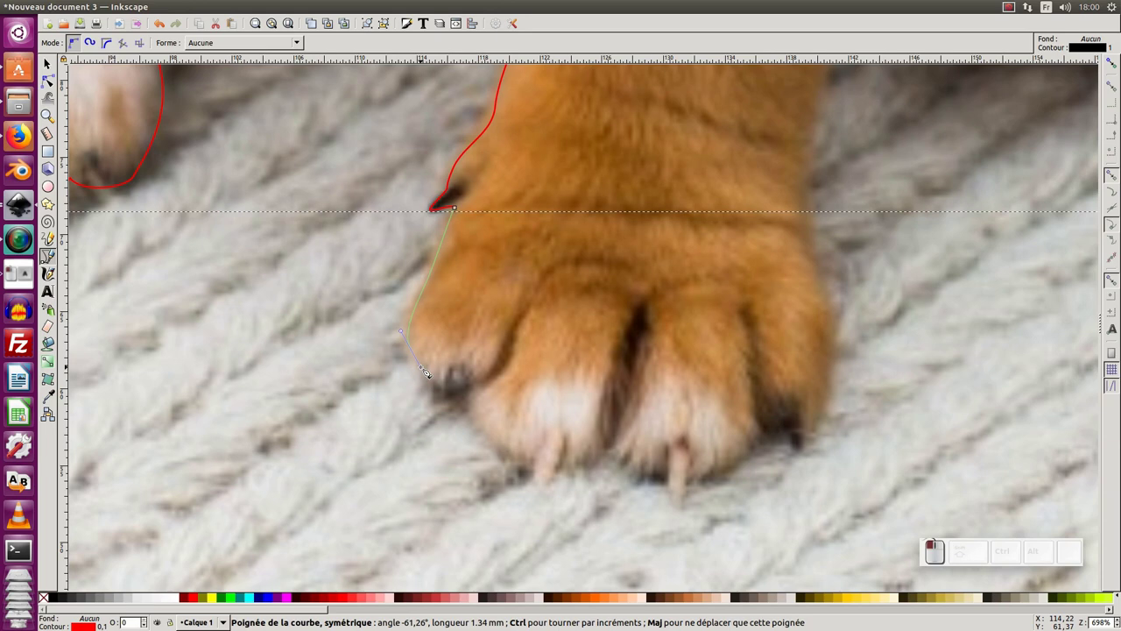
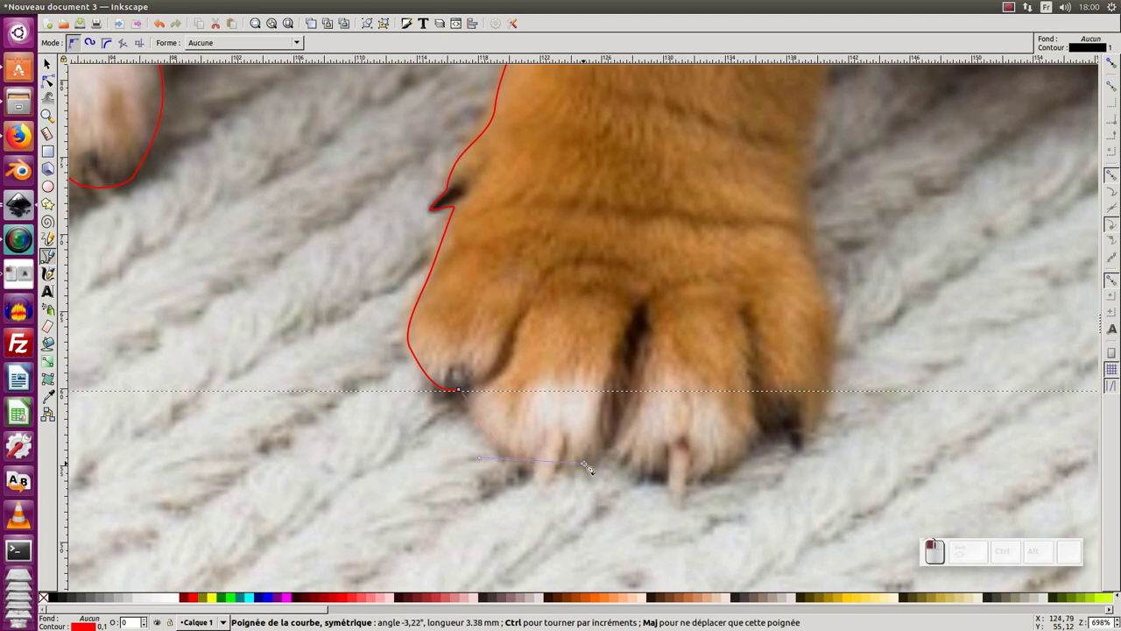
{"action": "left_click", "coordinate": [621, 450]}
{"action": "left_click_drag", "start_coordinate": [700, 481], "coordinate": [762, 447]}
{"action": "left_click", "coordinate": [766, 434]}
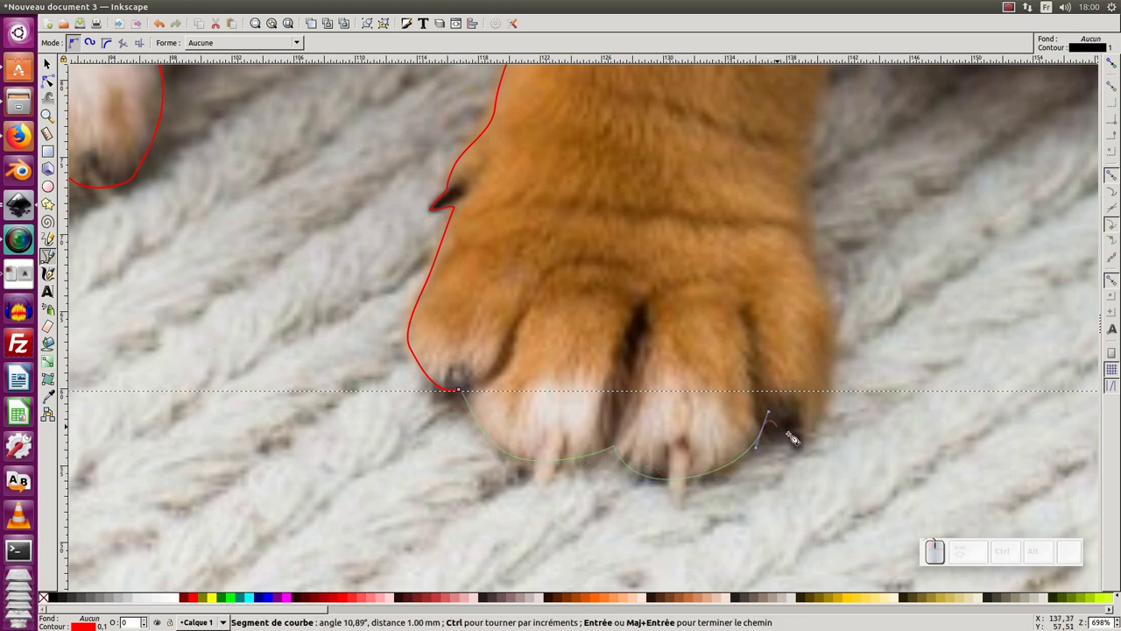
{"action": "key", "text": "Return"}
{"action": "left_click", "coordinate": [793, 444]}
{"action": "left_click", "coordinate": [767, 434]}
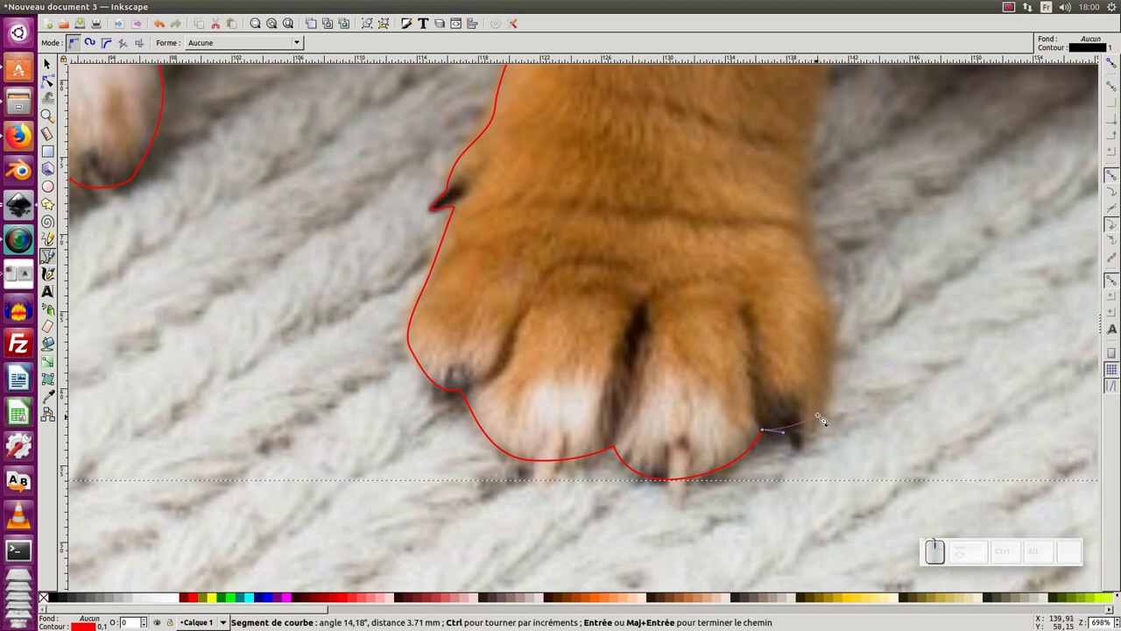
{"action": "left_click_drag", "start_coordinate": [828, 412], "coordinate": [701, 445]}
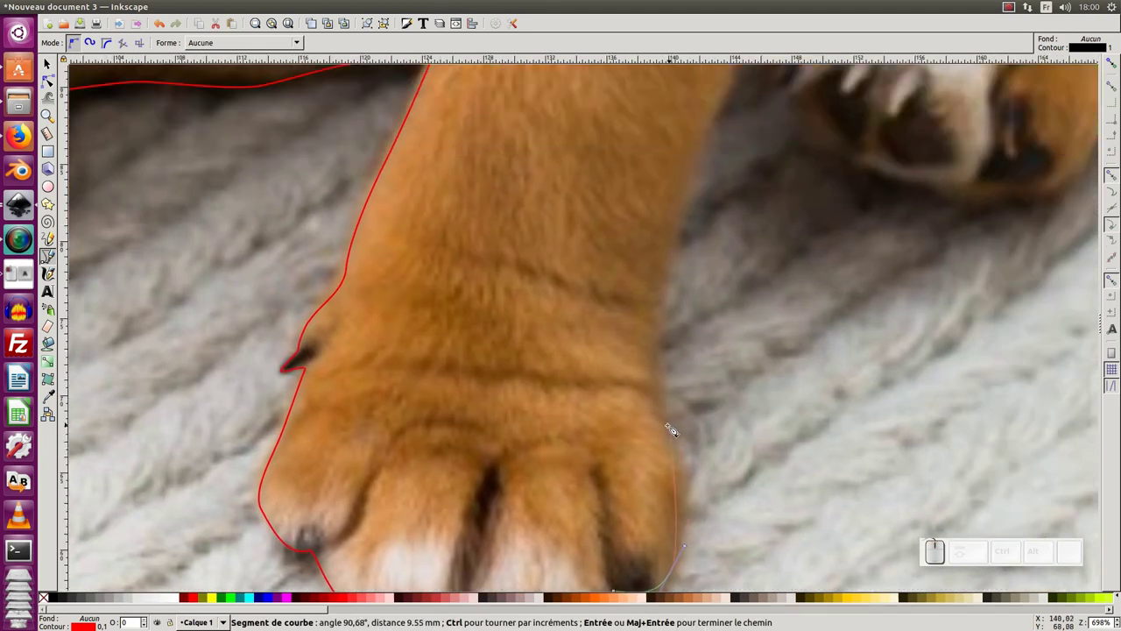
{"action": "left_click", "coordinate": [670, 430]}
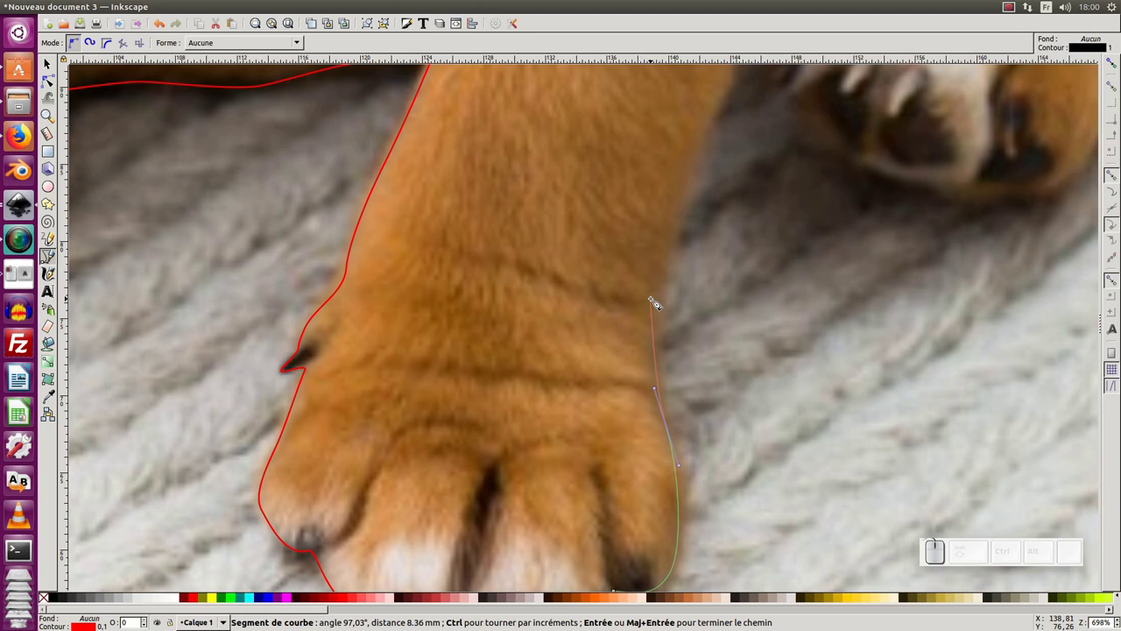
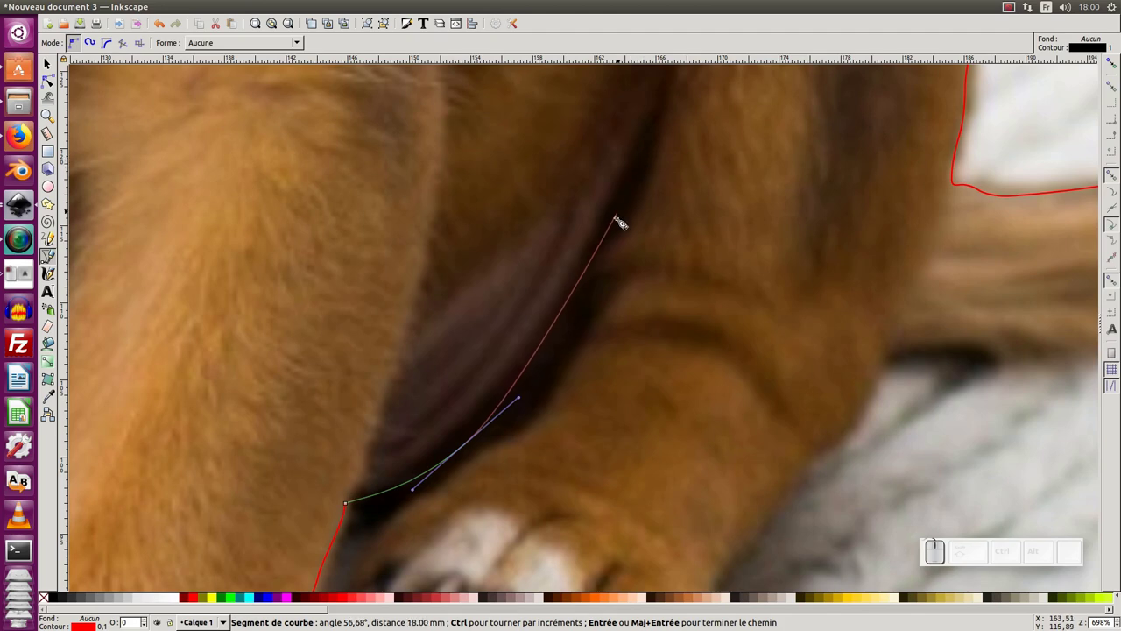
Carry the outline into the dark fur between the legs and down the inner leg to the paw top.
{"action": "left_click", "coordinate": [608, 240]}
{"action": "key", "text": "Return"}
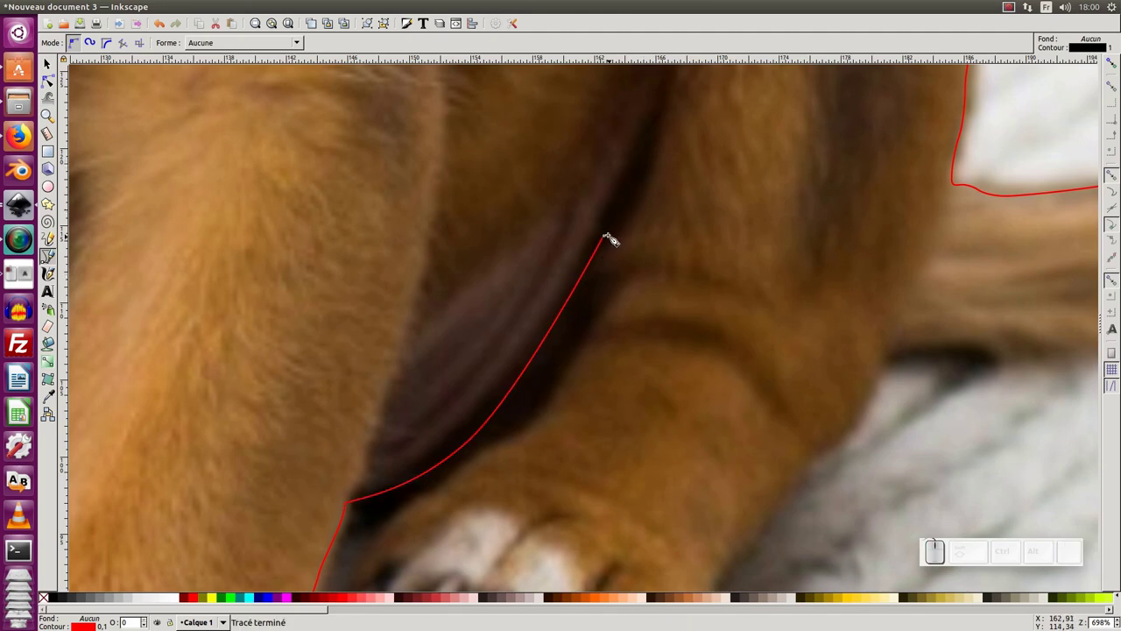
{"action": "left_click", "coordinate": [607, 242]}
{"action": "left_click", "coordinate": [605, 287]}
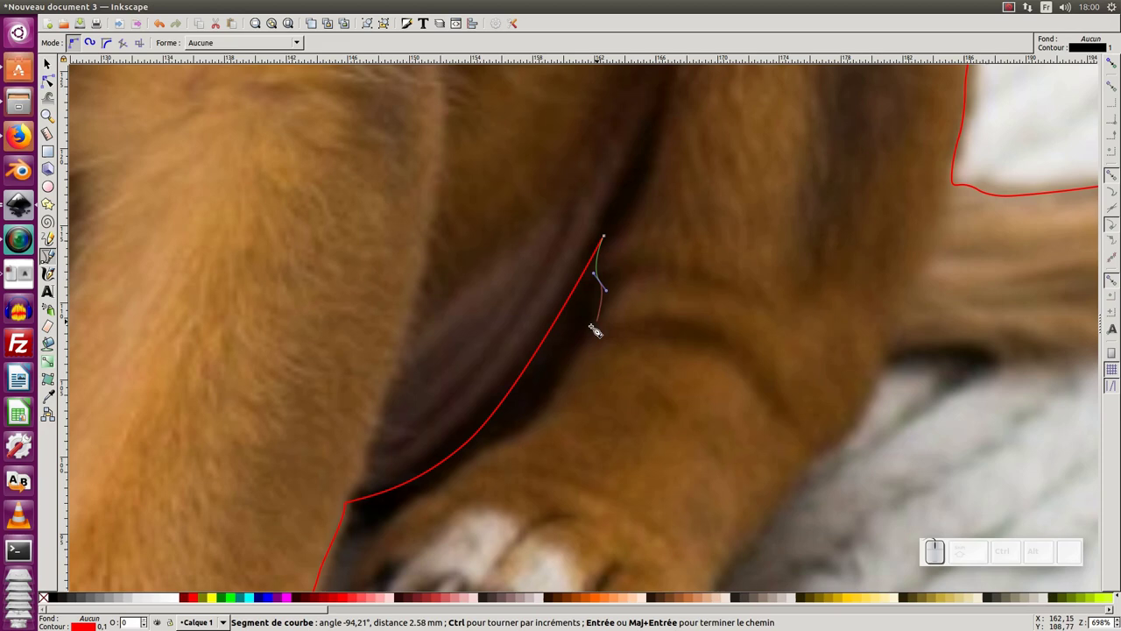
{"action": "left_click_drag", "start_coordinate": [586, 340], "coordinate": [648, 291]}
{"action": "middle_click", "coordinate": [638, 351]}
{"action": "right_click", "coordinate": [638, 352]}
{"action": "left_click", "coordinate": [624, 288]}
{"action": "left_click", "coordinate": [571, 317]}
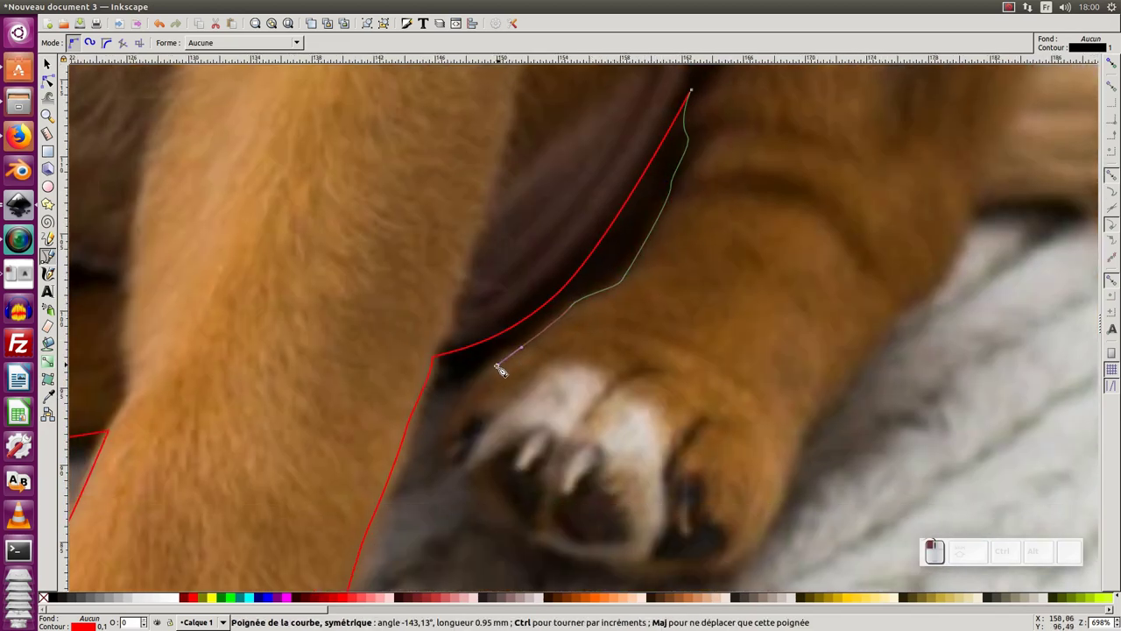
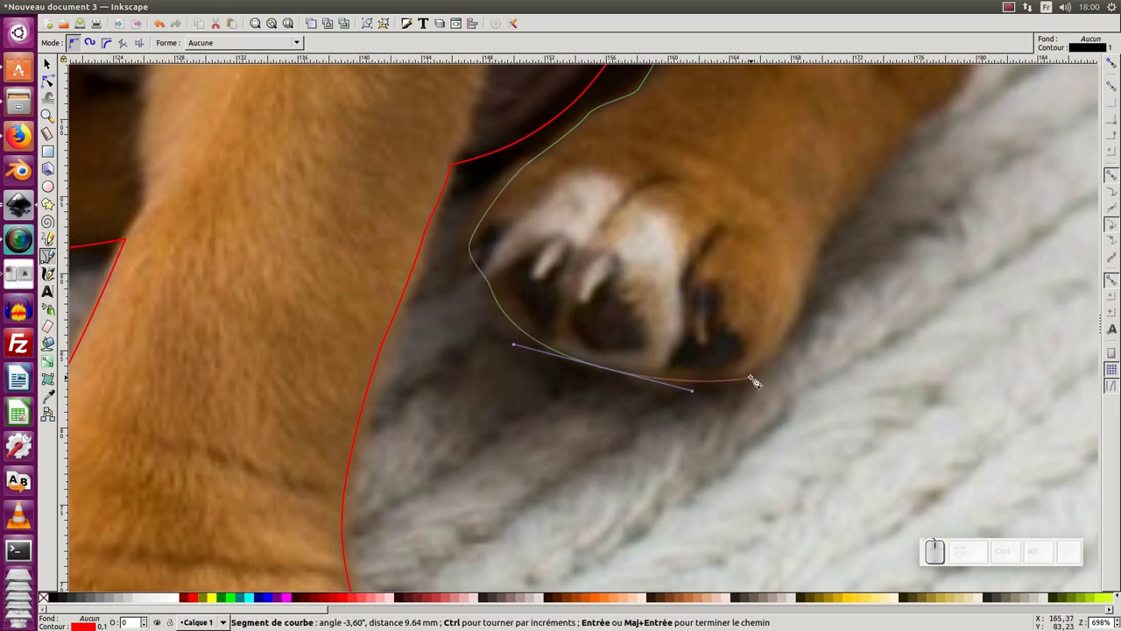
Bend the outline around the underside of the front paw and along the fur edge.
{"action": "left_click", "coordinate": [753, 375]}
{"action": "left_click_drag", "start_coordinate": [802, 310], "coordinate": [556, 430]}
{"action": "right_click", "coordinate": [862, 242]}
{"action": "left_click", "coordinate": [558, 418]}
{"action": "left_click", "coordinate": [603, 358]}
{"action": "left_click_drag", "start_coordinate": [643, 306], "coordinate": [551, 398]}
{"action": "right_click", "coordinate": [692, 279]}
{"action": "left_click", "coordinate": [552, 372]}
{"action": "left_click_drag", "start_coordinate": [573, 339], "coordinate": [395, 362]}
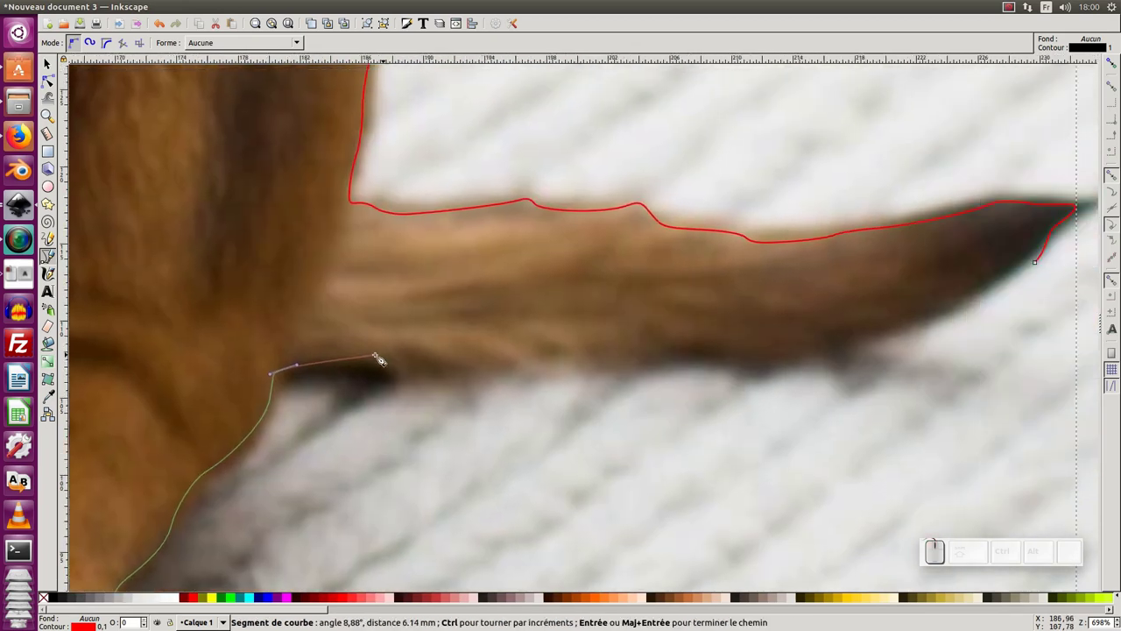
Trace the tail's lower edge from its base toward the tip.
{"action": "left_click", "coordinate": [372, 358]}
{"action": "left_click", "coordinate": [454, 363]}
{"action": "left_click", "coordinate": [603, 359]}
{"action": "left_click", "coordinate": [705, 352]}
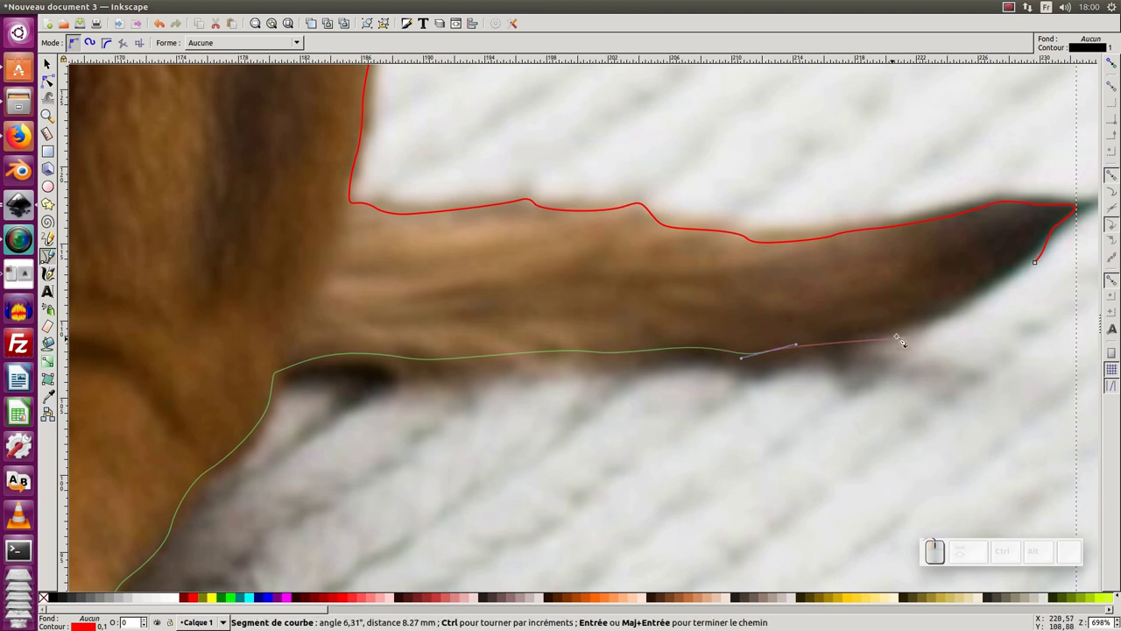
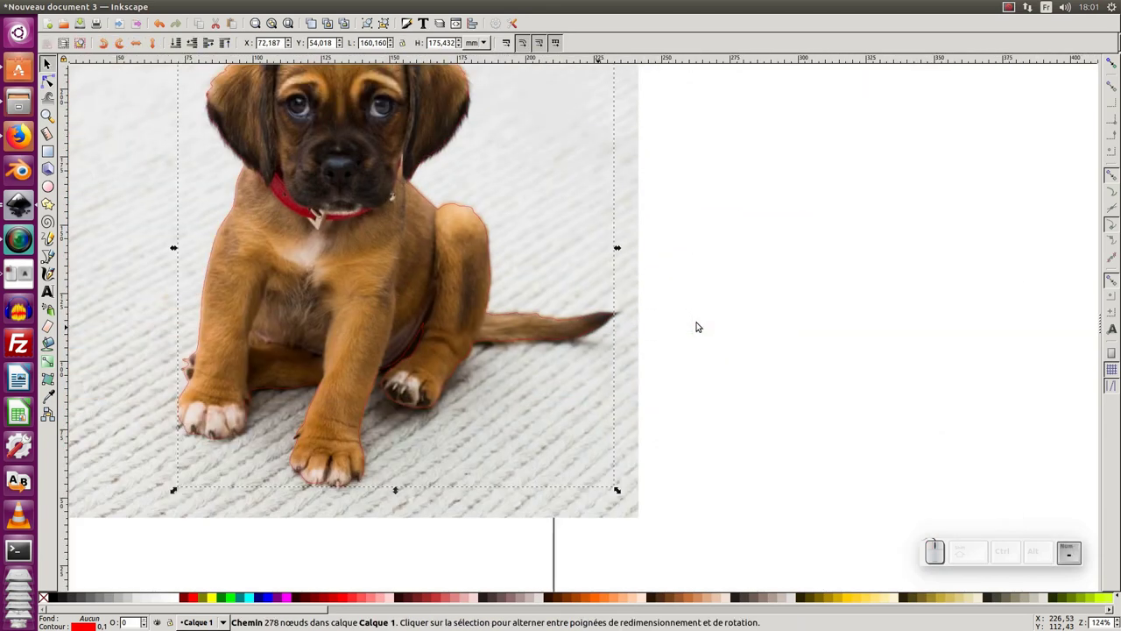
Fill the traced puppy outline with solid black from the palette.
{"action": "left_click", "coordinate": [699, 321]}
{"action": "key", "text": "KP_Subtract"}
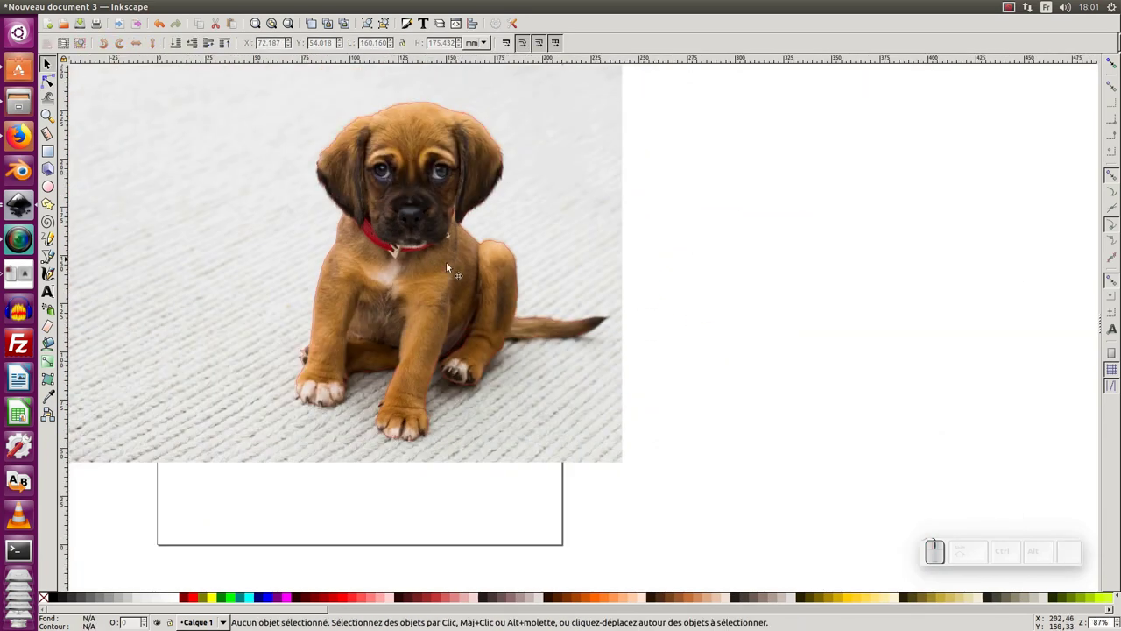
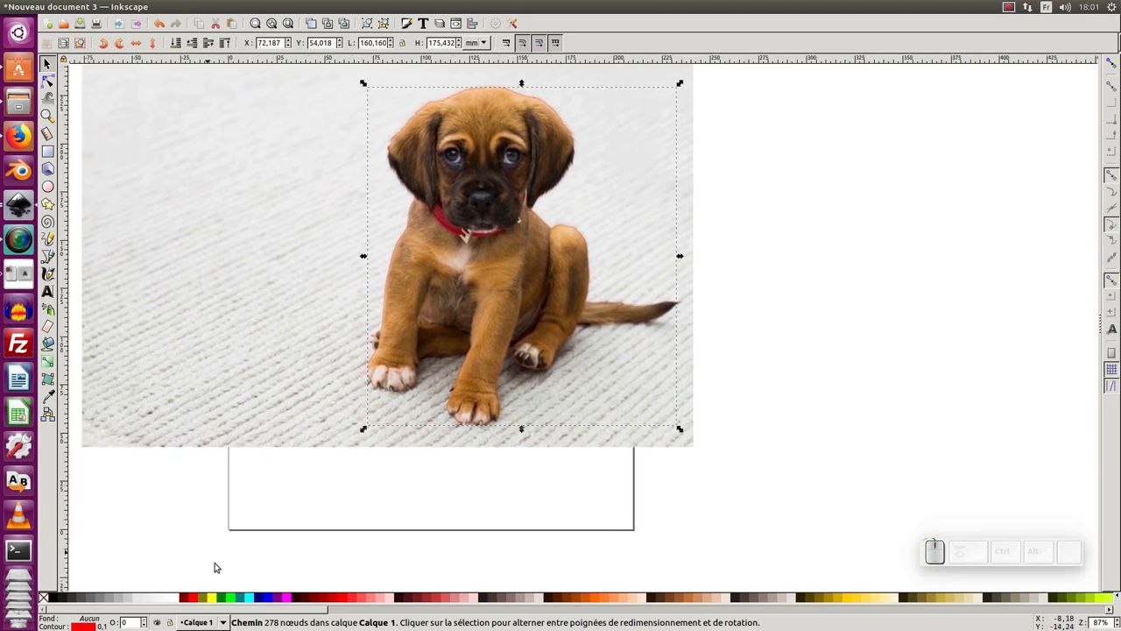
{"action": "left_click", "coordinate": [51, 600]}
{"action": "left_click", "coordinate": [517, 516]}
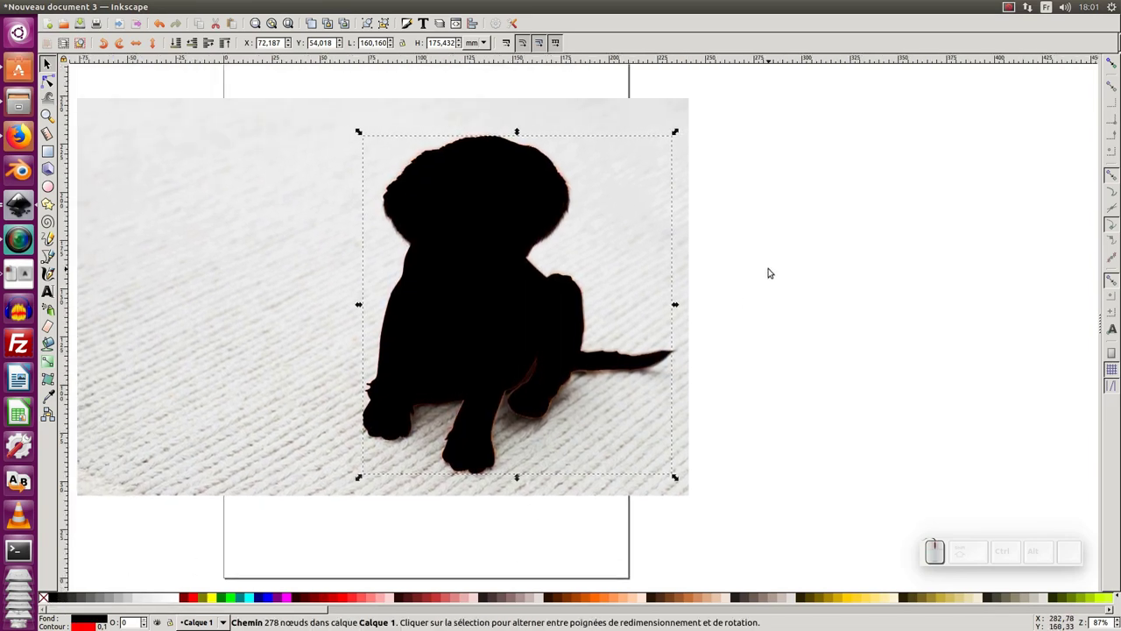
Select the photo with the outline and apply Set Clip from the context menu.
{"action": "left_click", "coordinate": [771, 268]}
{"action": "left_click", "coordinate": [499, 232]}
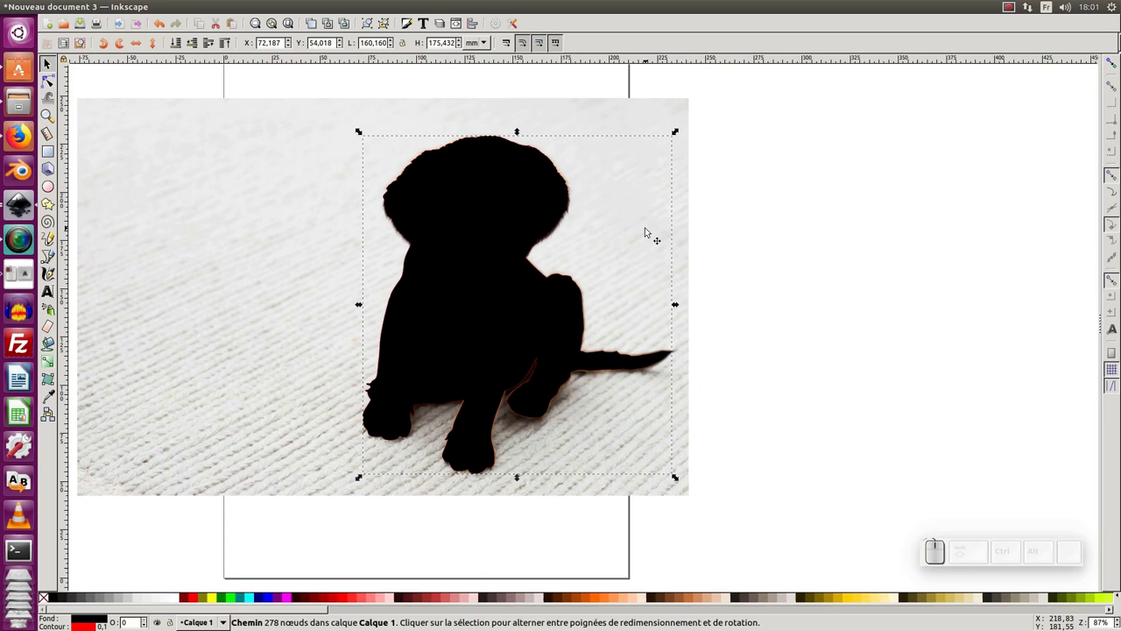
{"action": "left_click", "coordinate": [626, 205]}
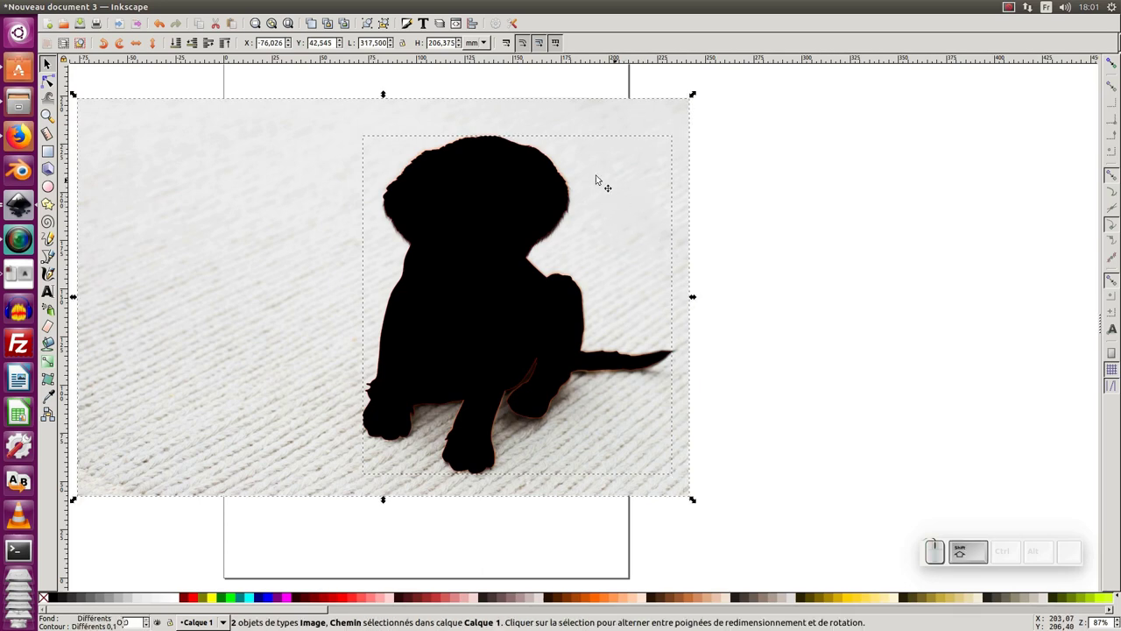
{"action": "right_click", "coordinate": [490, 274]}
{"action": "left_click", "coordinate": [543, 496]}
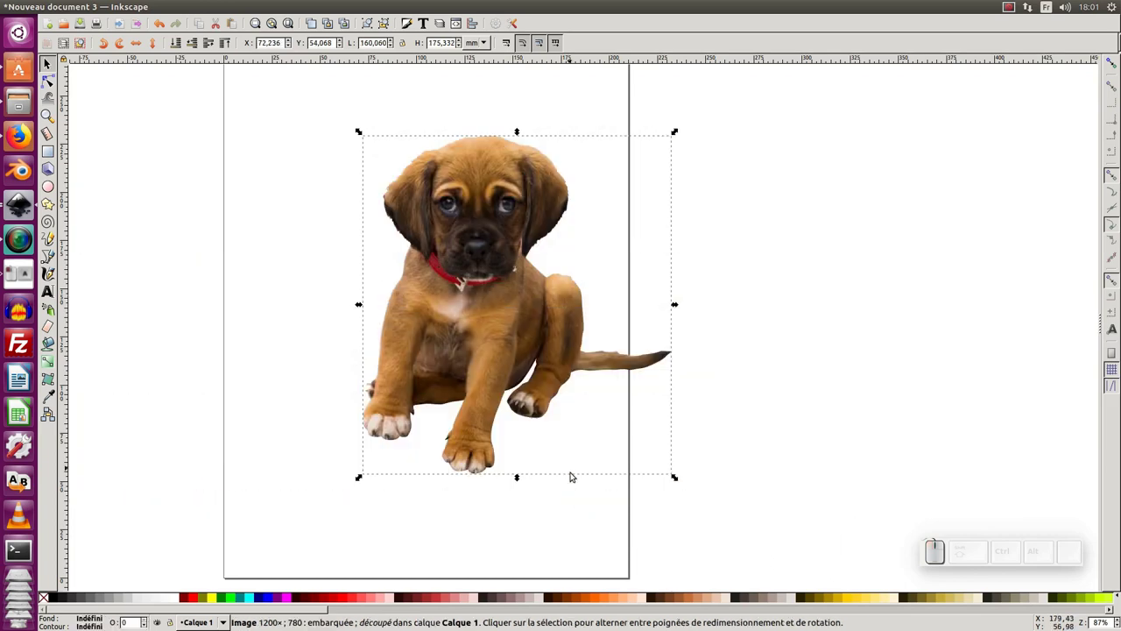
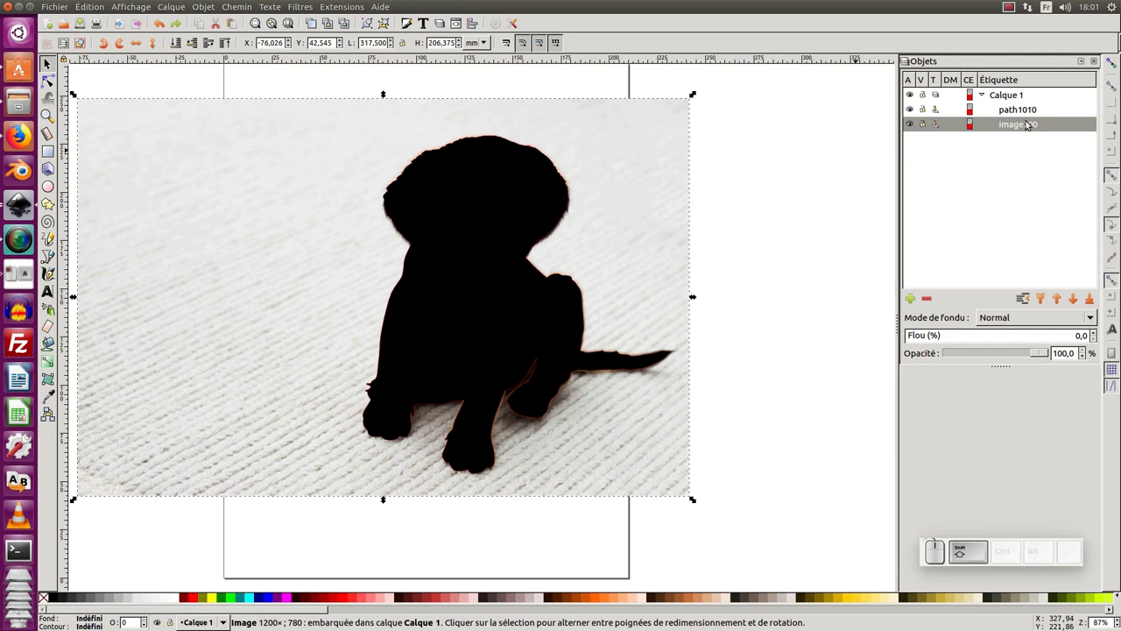
Select path and photo in the Objects panel, clip the photo to the outline, and go to Document Properties.
{"action": "left_click", "coordinate": [1028, 114]}
{"action": "left_click", "coordinate": [1028, 115]}
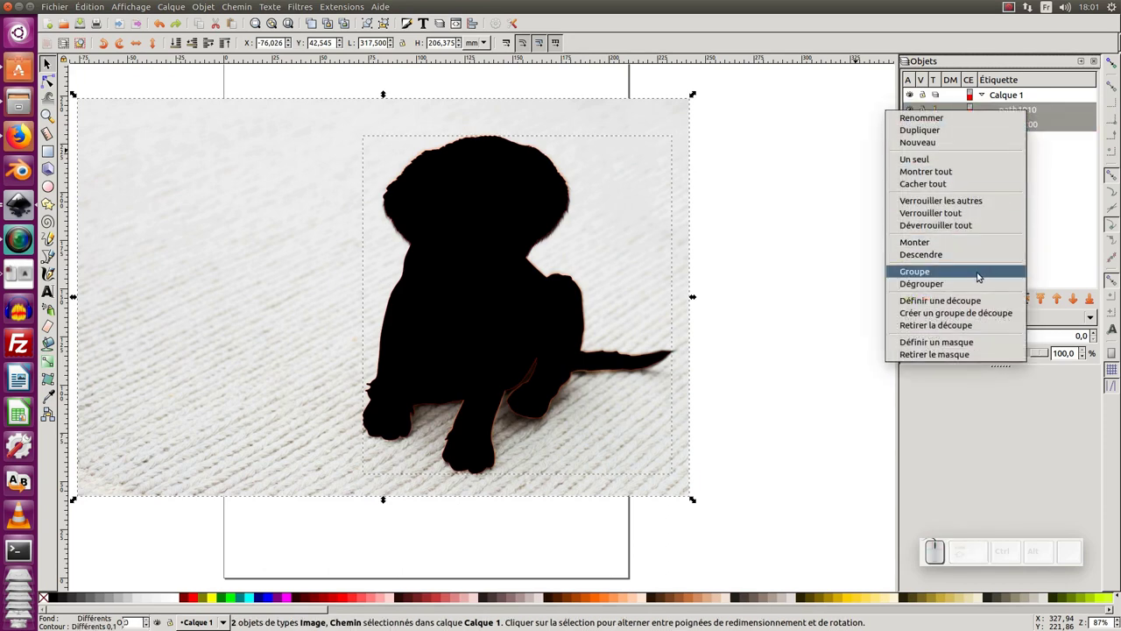
{"action": "left_click", "coordinate": [978, 297]}
{"action": "left_click", "coordinate": [825, 337]}
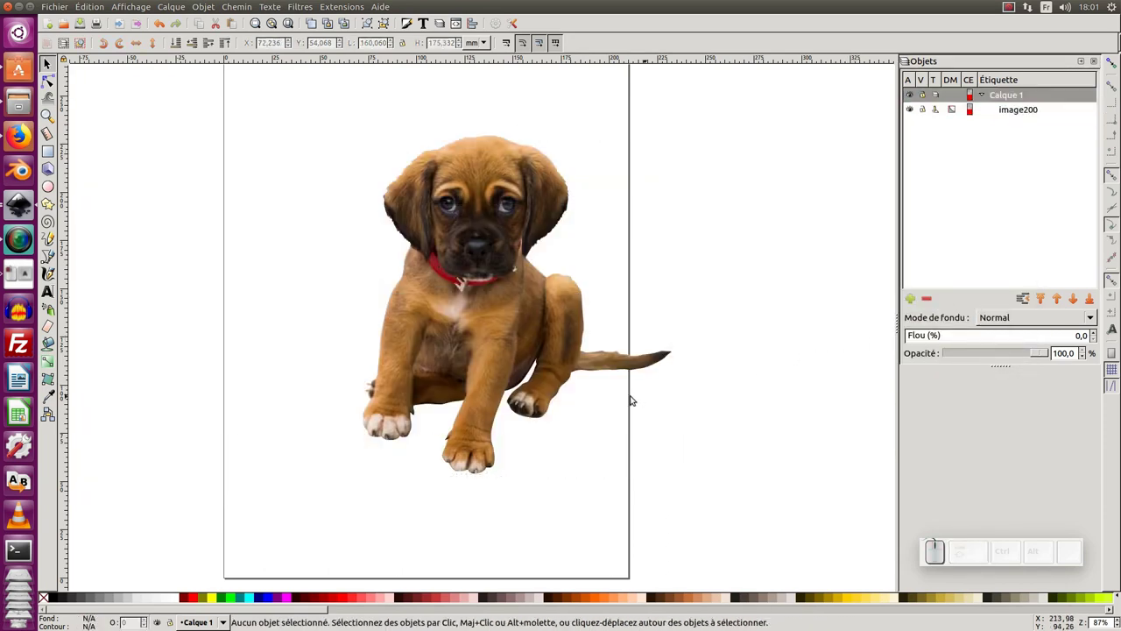
{"action": "left_click", "coordinate": [627, 393]}
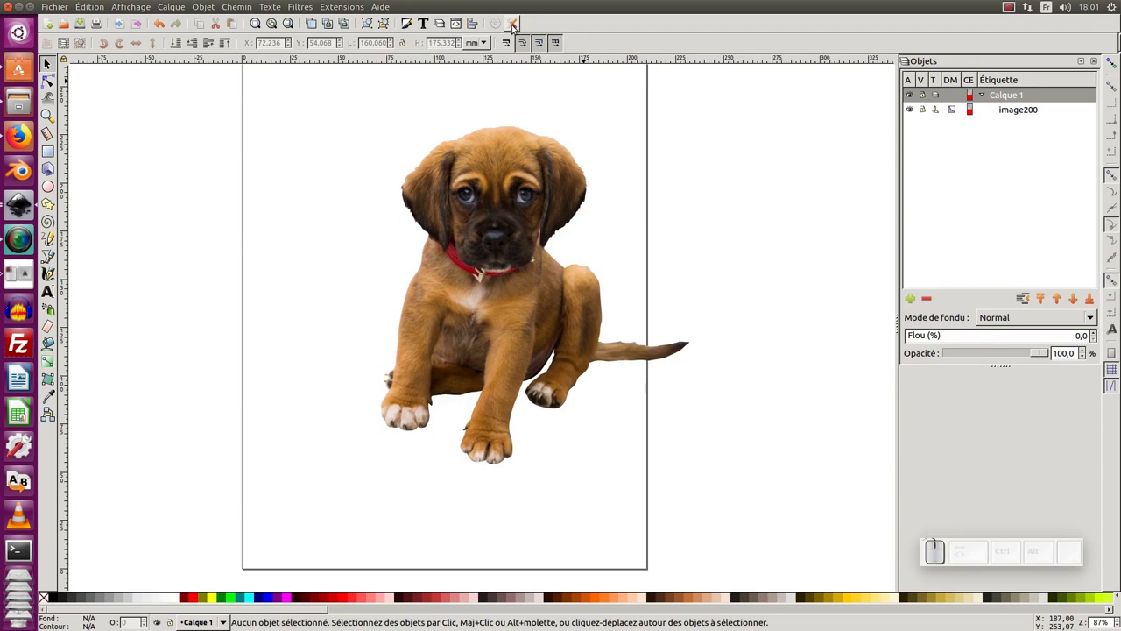
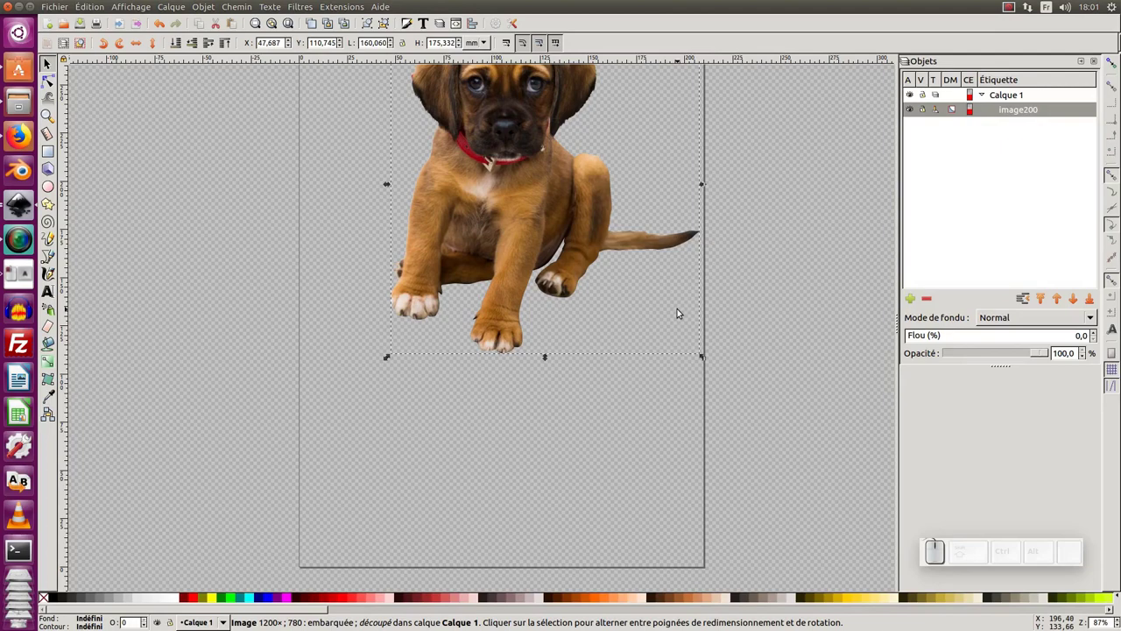
Colour the outline copy white and move it to the right of the photo.
{"action": "middle_click", "coordinate": [583, 205]}
{"action": "left_click", "coordinate": [577, 234]}
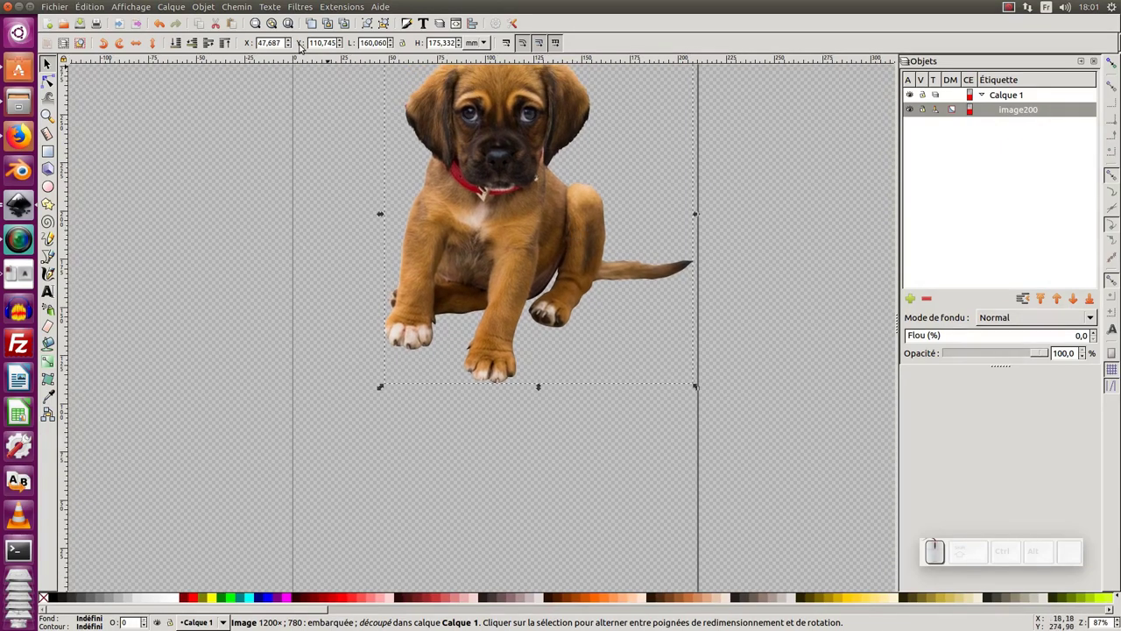
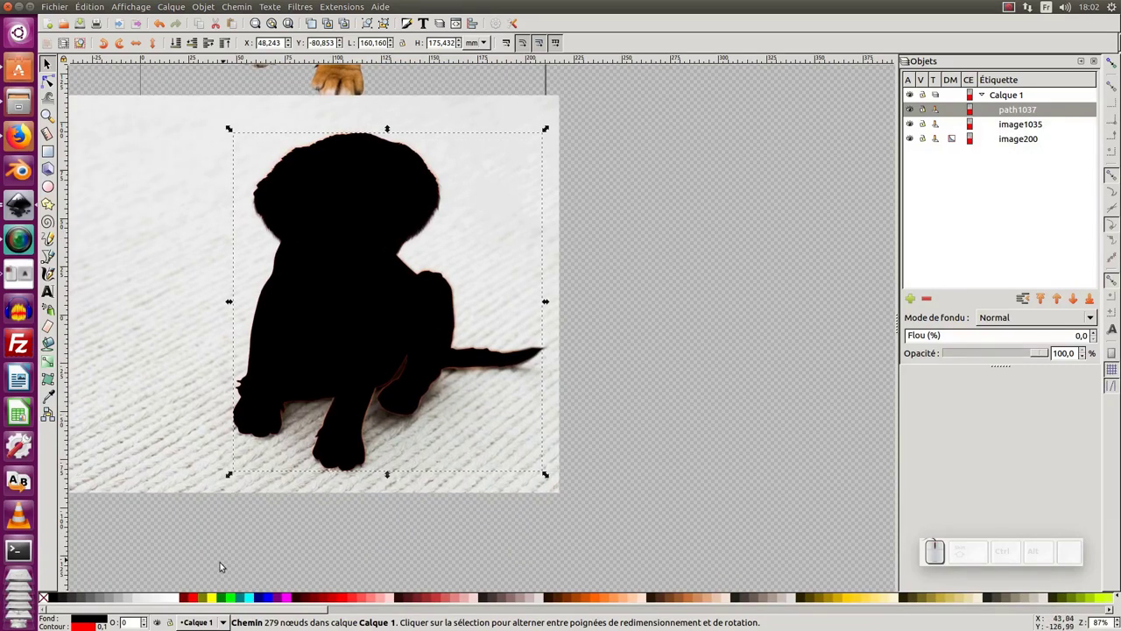
{"action": "left_click", "coordinate": [177, 598]}
{"action": "left_click_drag", "start_coordinate": [304, 313], "coordinate": [740, 290]}
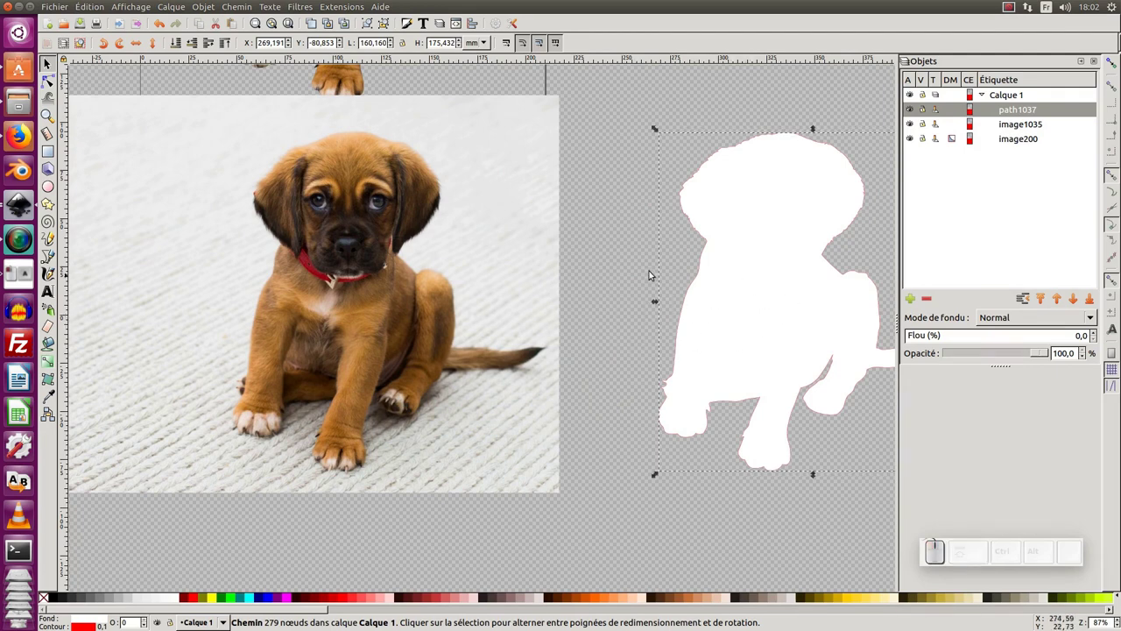
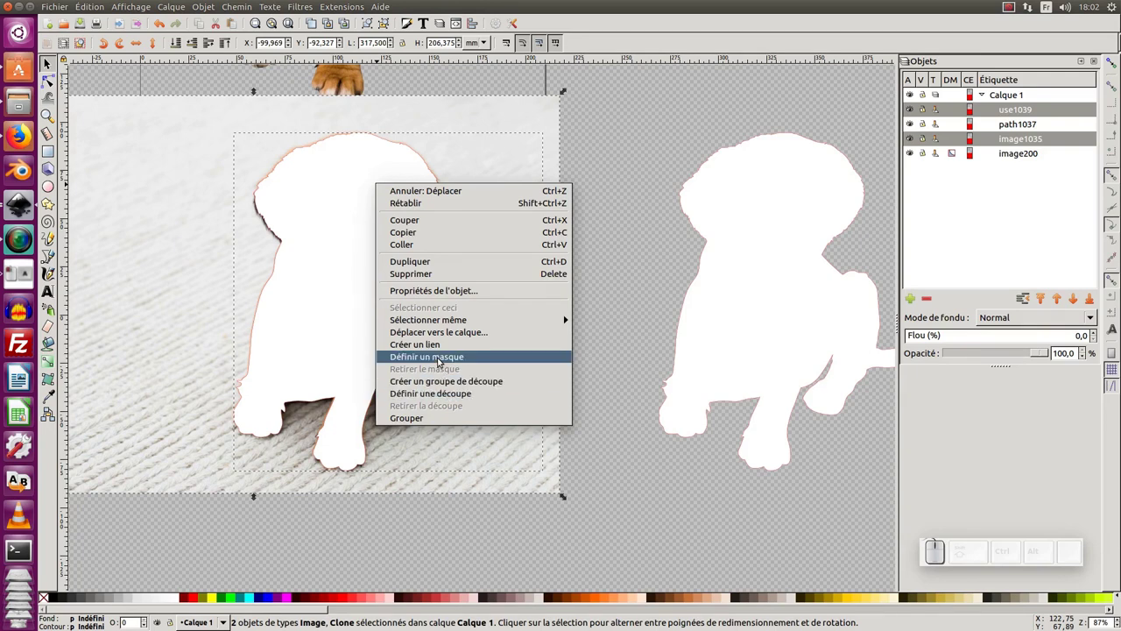
Mask the photo with the white outline clone via Définir un masque.
{"action": "left_click", "coordinate": [444, 356]}
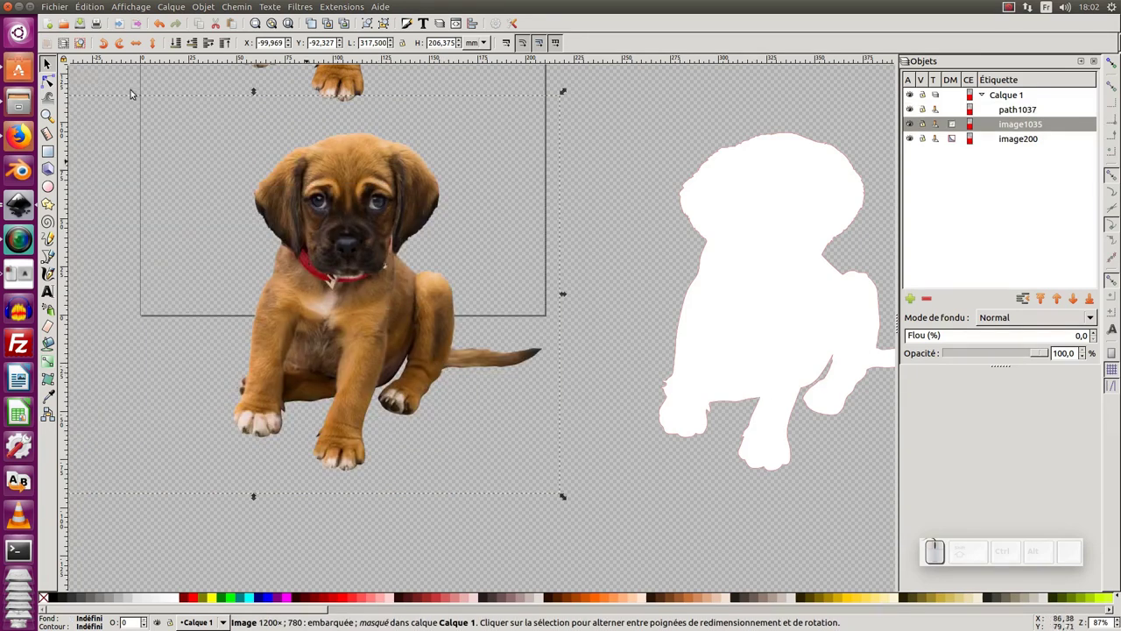
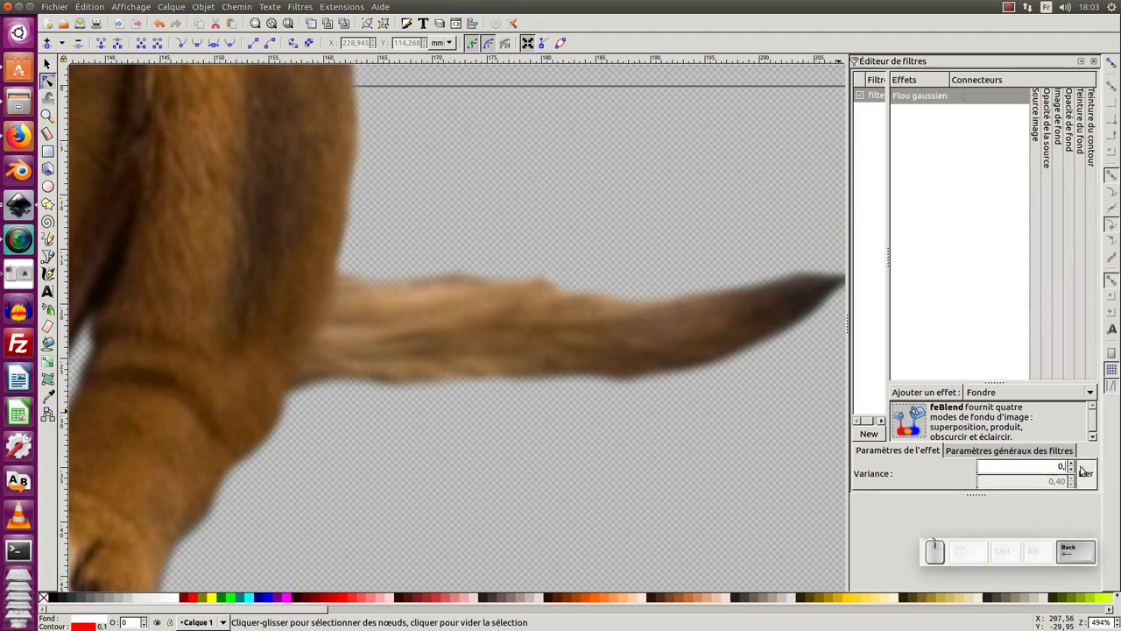
Lower the Gaussian Blur variance to 0.20 in the Filter Editor.
{"action": "key", "text": "KP_2"}
{"action": "key", "text": "KP_Enter"}
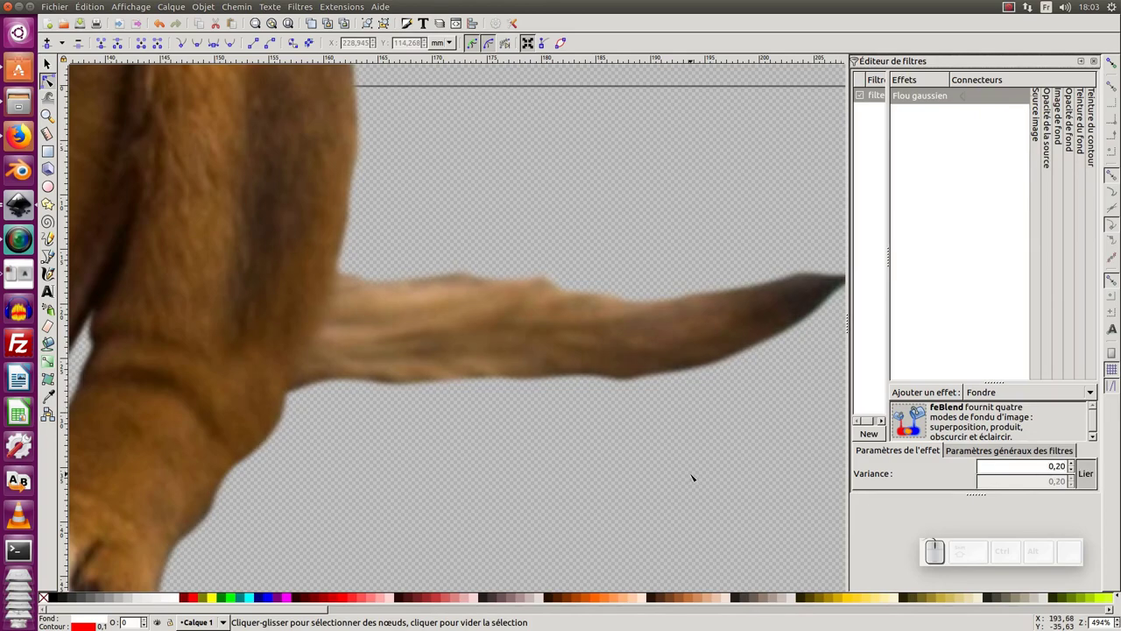